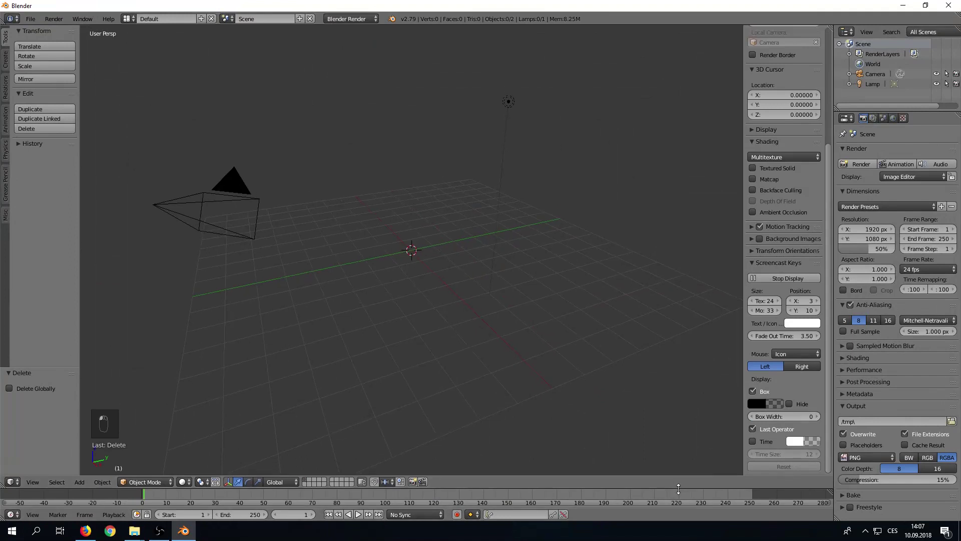
Step: Split the 3D view into two side-by-side viewports and hide the left toolshelf
key("n")
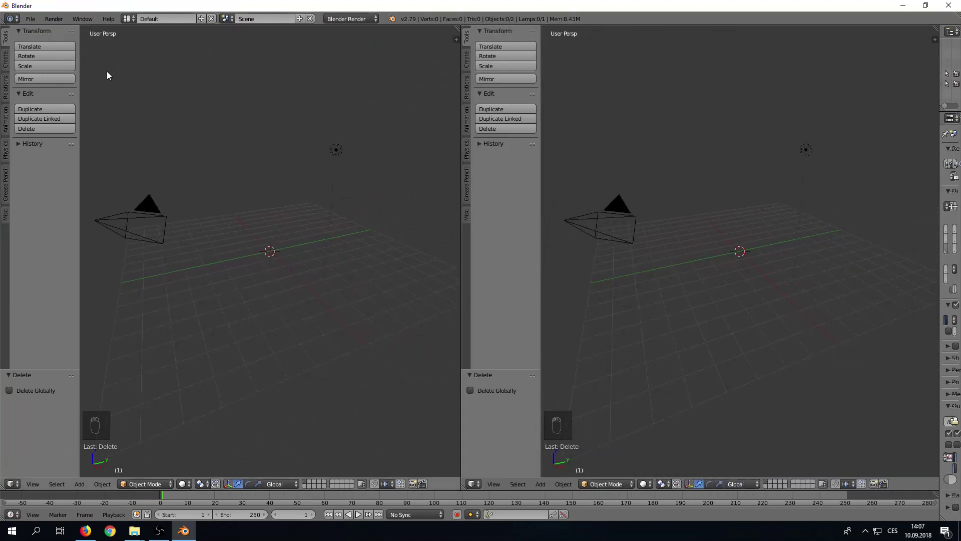
key("t")
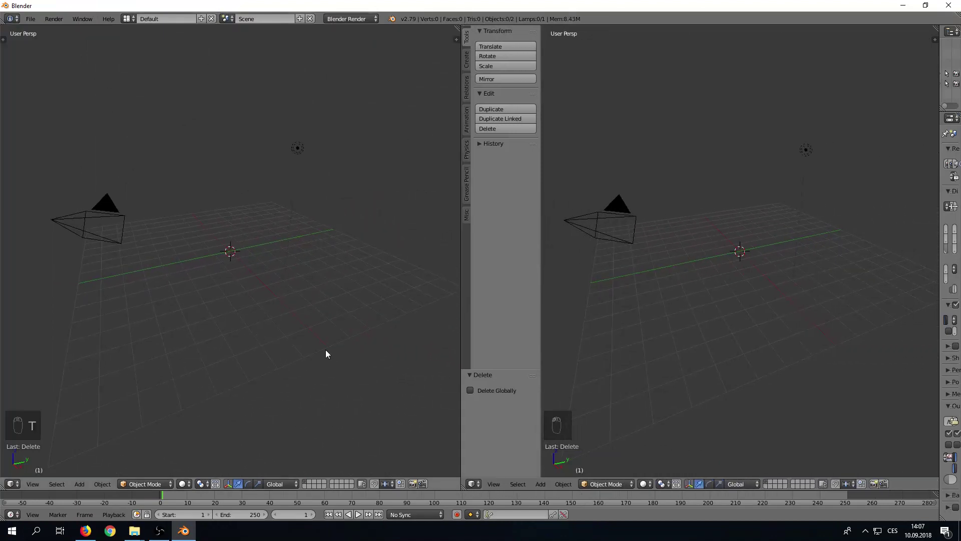
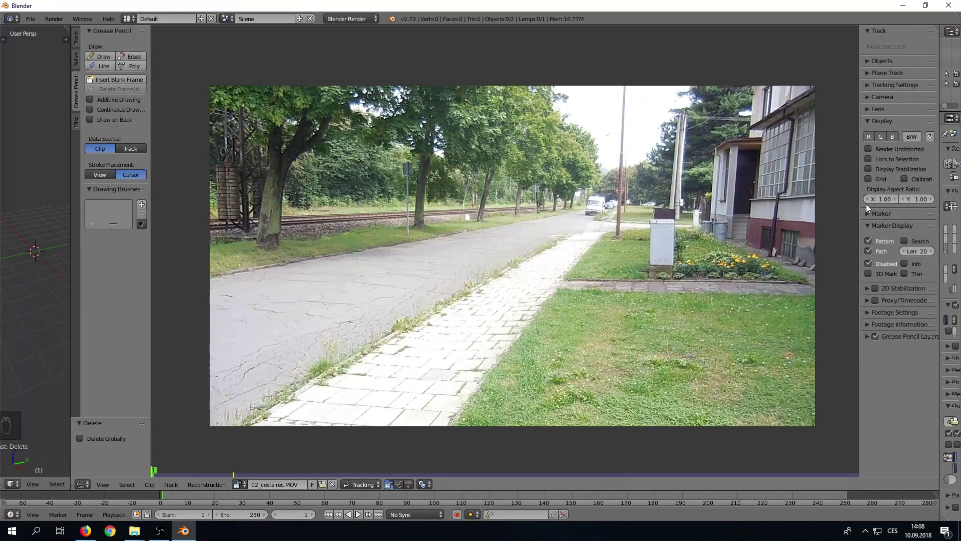
Step: Toggle the clip editor's tool and property shelves, then scrub through the street footage
key("t")
key("t")
key("n")
key("n")
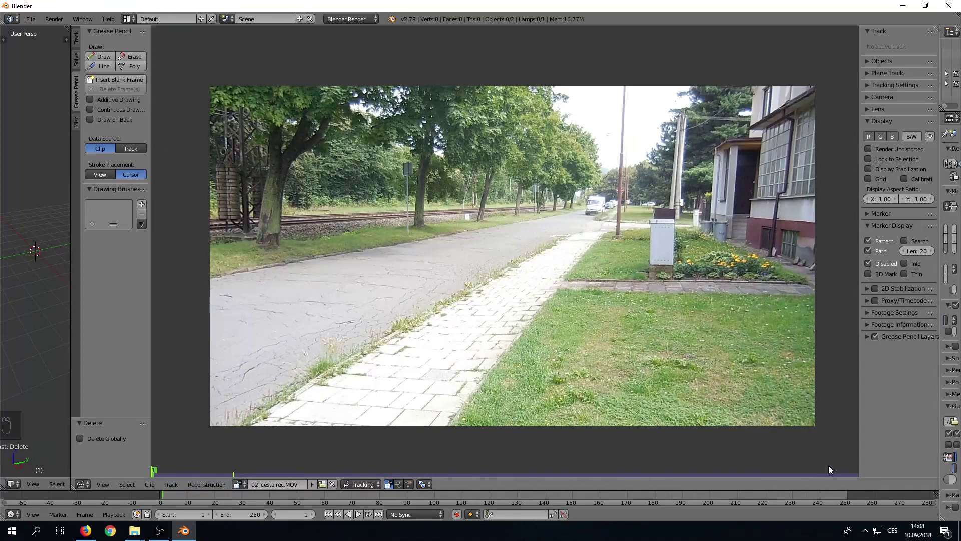
left_click_drag(365, 517, 250, 479)
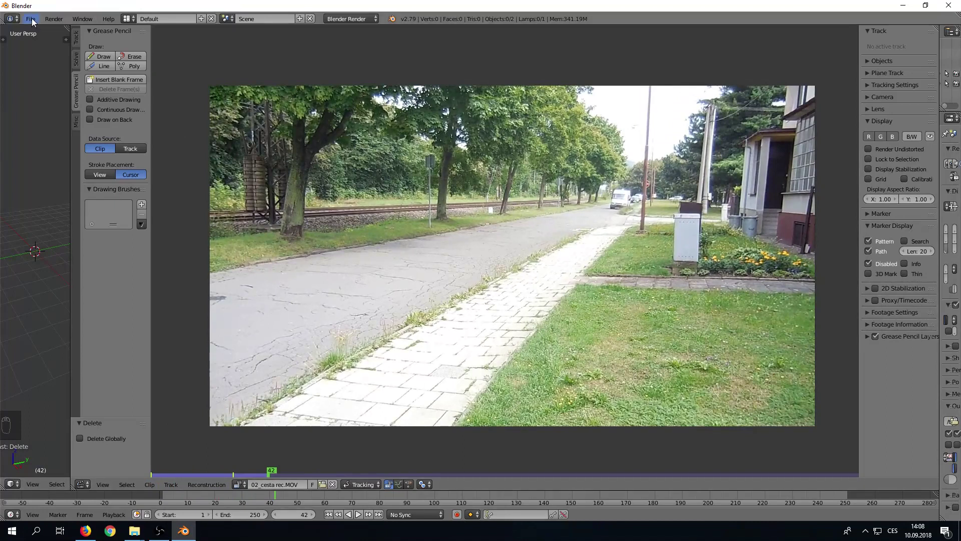
Step: Close the preferences and scrub the street footage out to frame 399 near the clip's end
left_click_drag(35, 23, 525, 485)
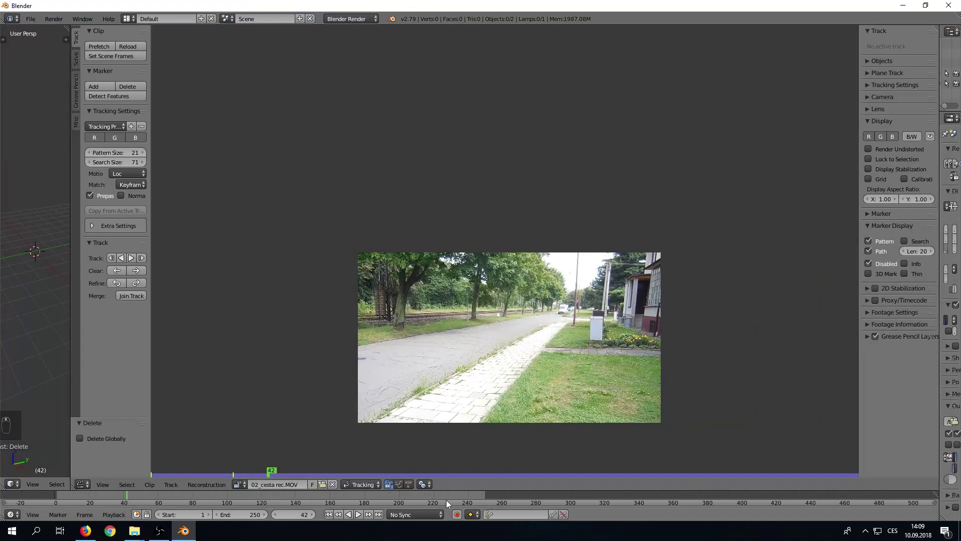
left_click_drag(131, 500, 751, 502)
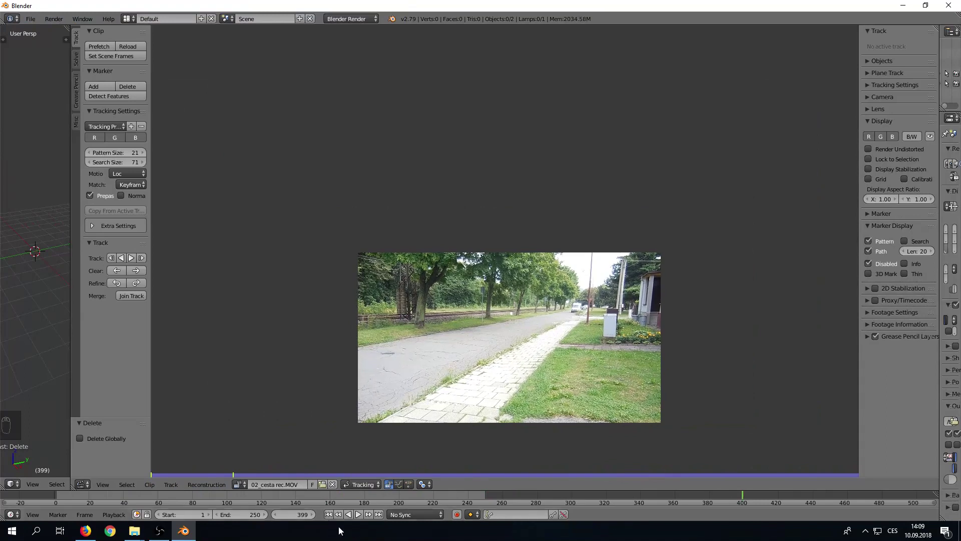
left_click_drag(245, 518, 247, 518)
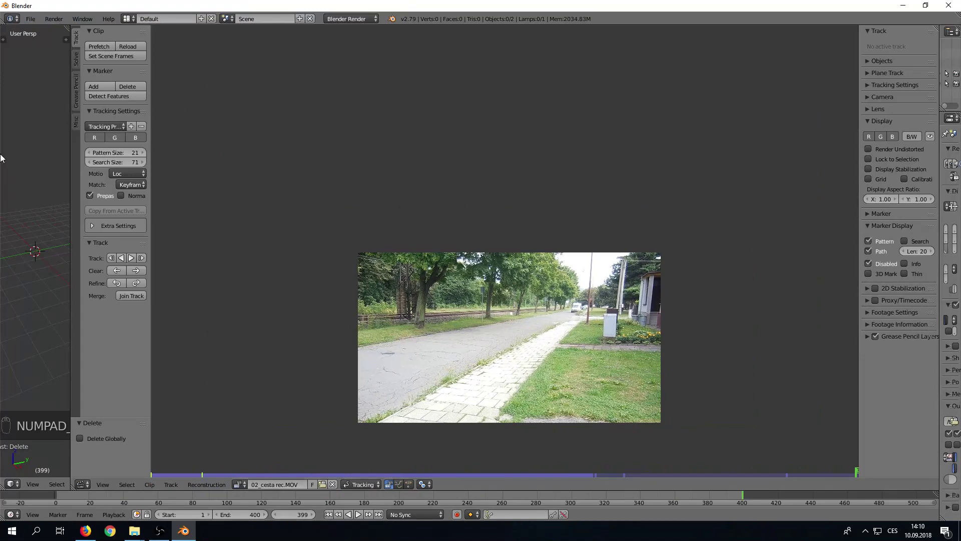
Step: Zoom the footage to fill the editor and detect trackable features across the frame
left_click_drag(99, 48, 344, 332)
key("F10")
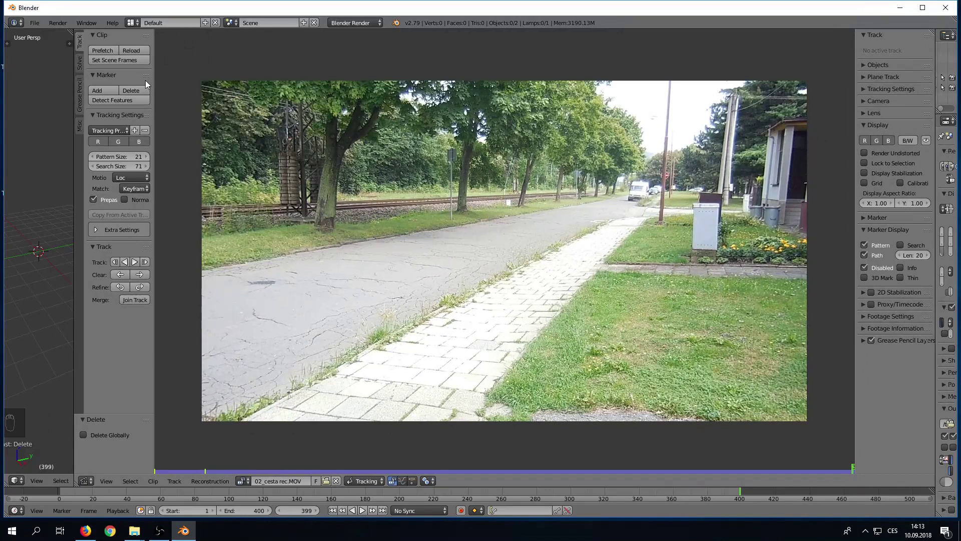
Step: Select all the automatically detected tracking markers on the footage
left_click_drag(125, 105, 138, 121)
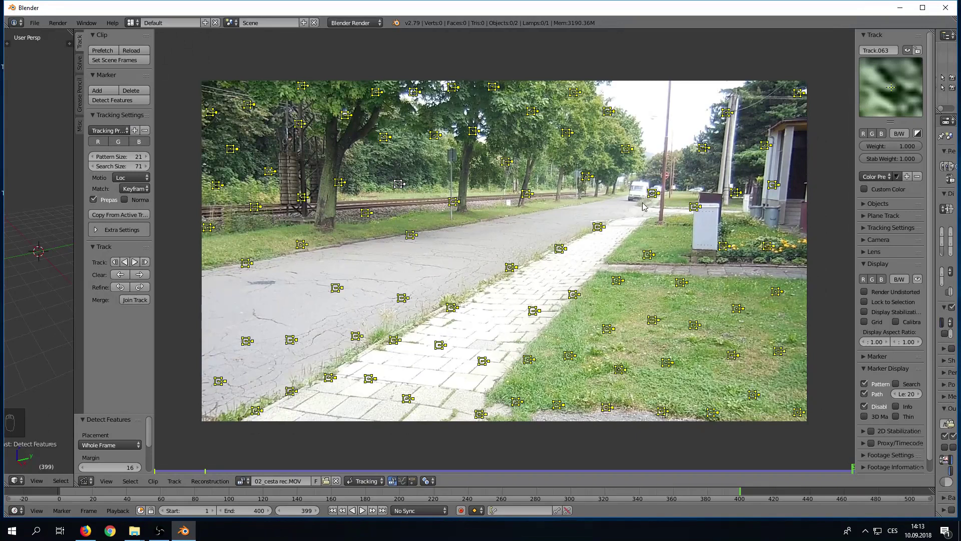
Step: Delete the detected markers, place one marker on the left tree trunk, and show its search area
key("Delete")
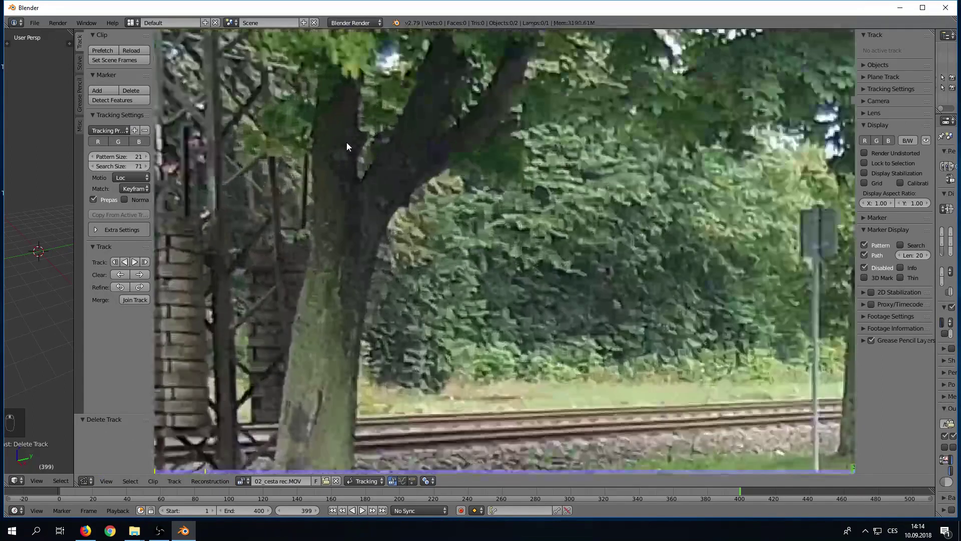
left_click_drag(342, 165, 348, 193)
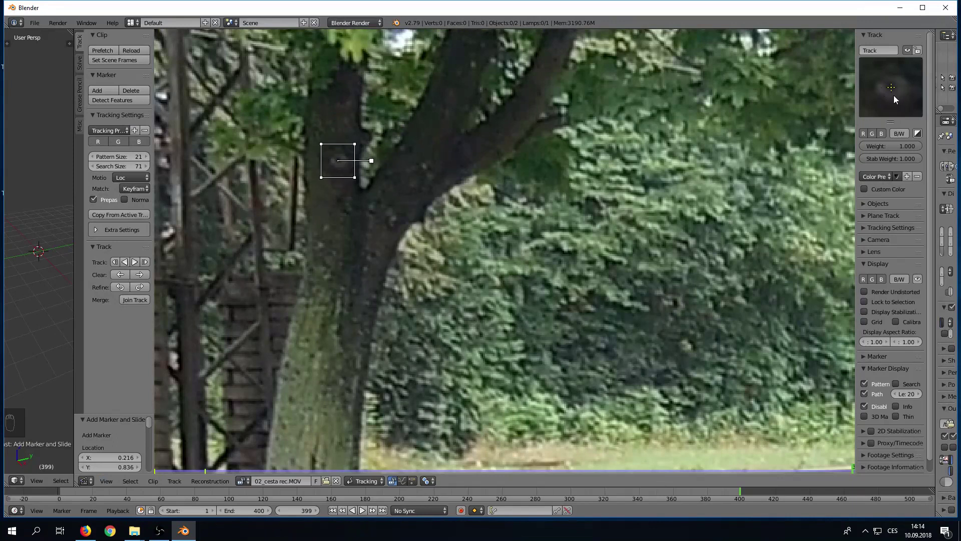
left_click_drag(903, 99, 905, 100)
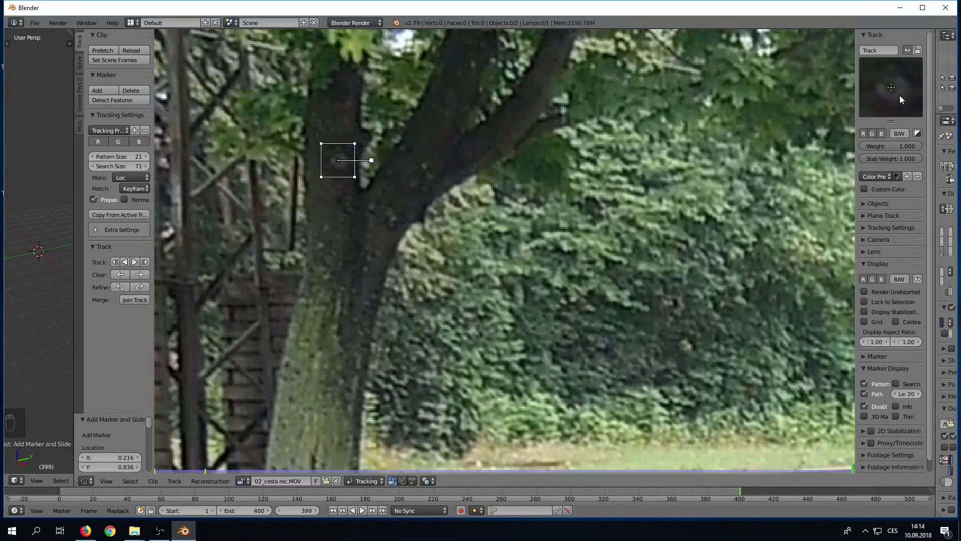
key("F10")
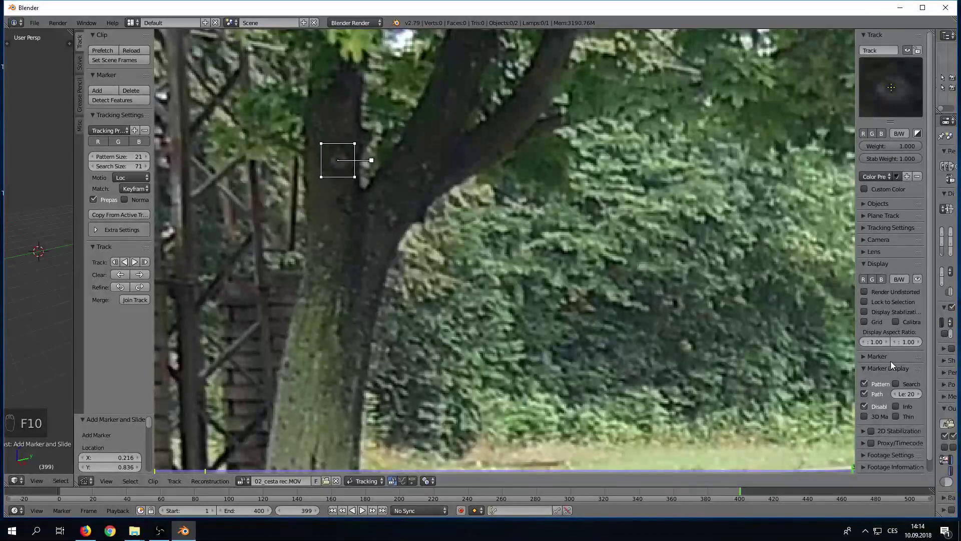
Step: Enlarge the trunk marker's search area and track it forward, zooming to check the result
left_click_drag(867, 369, 899, 386)
left_click_drag(899, 387, 344, 197)
key("s")
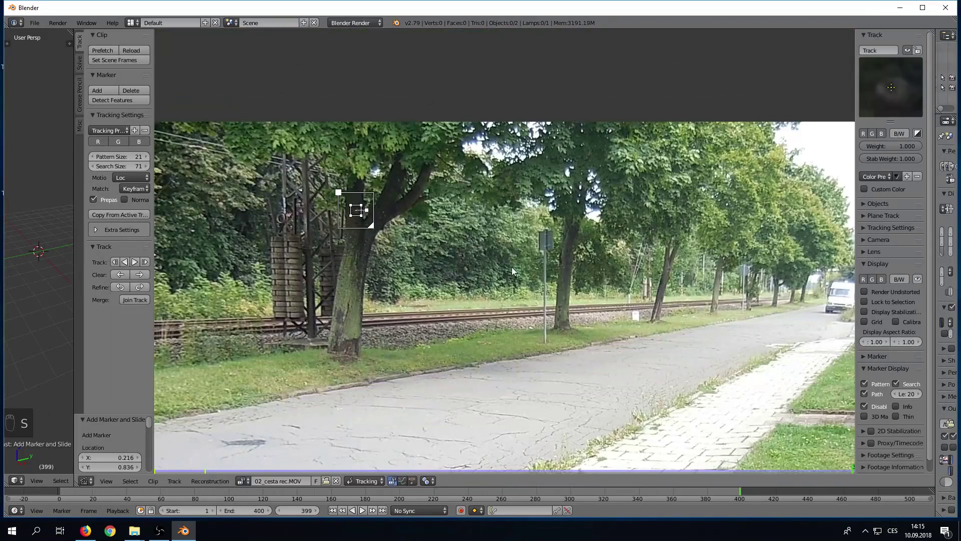
left_click_drag(541, 288, 461, 150)
Step: Scrub back through the tree-trunk track's frames toward frame 316 where it begins
key("Right")
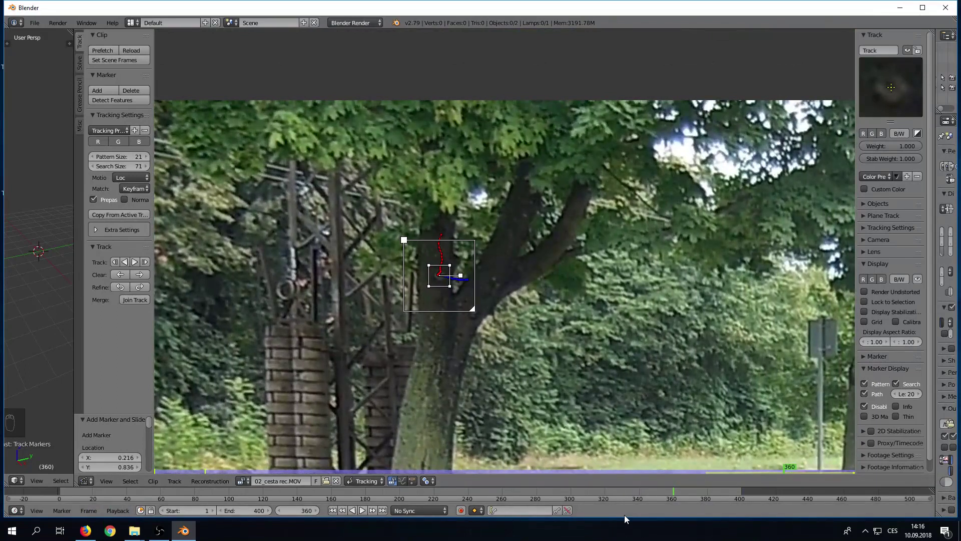
left_click_drag(677, 491, 598, 498)
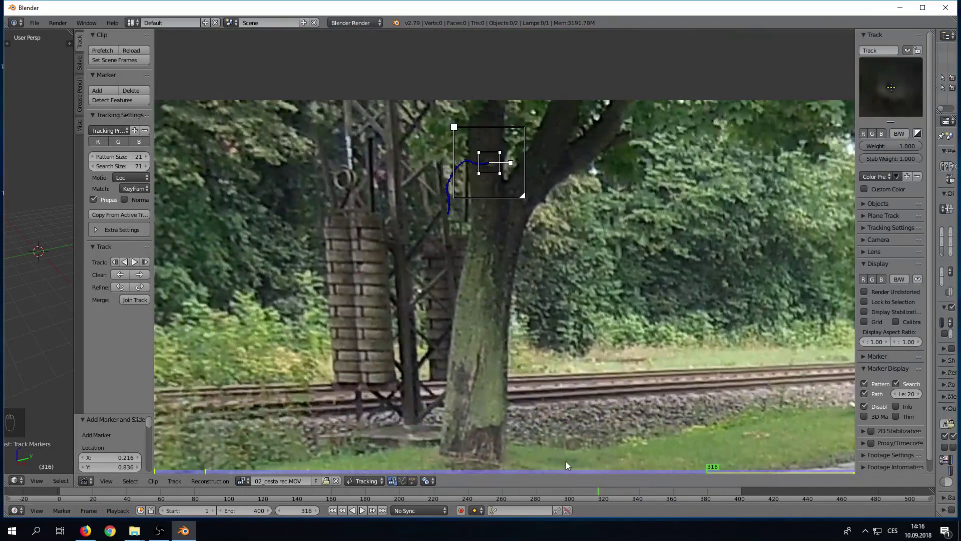
Step: Step back to frame 315 and track the tree-trunk marker through the footage, recording its motion path
key("Left")
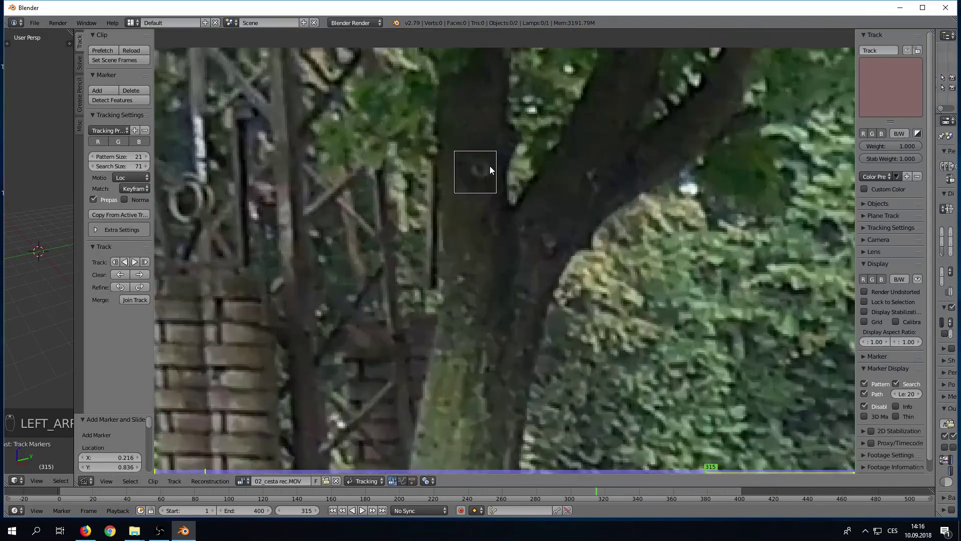
left_click_drag(490, 195, 496, 192)
key("g")
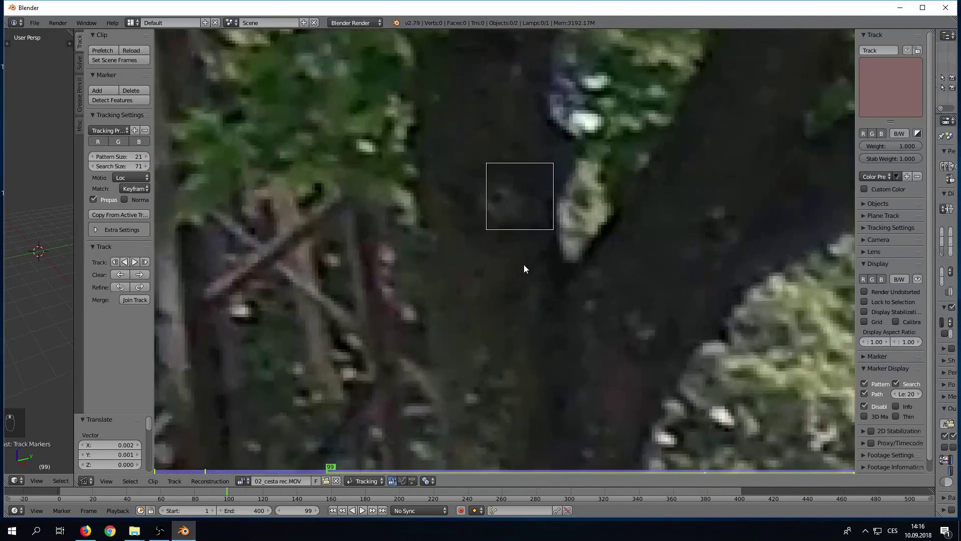
key("g")
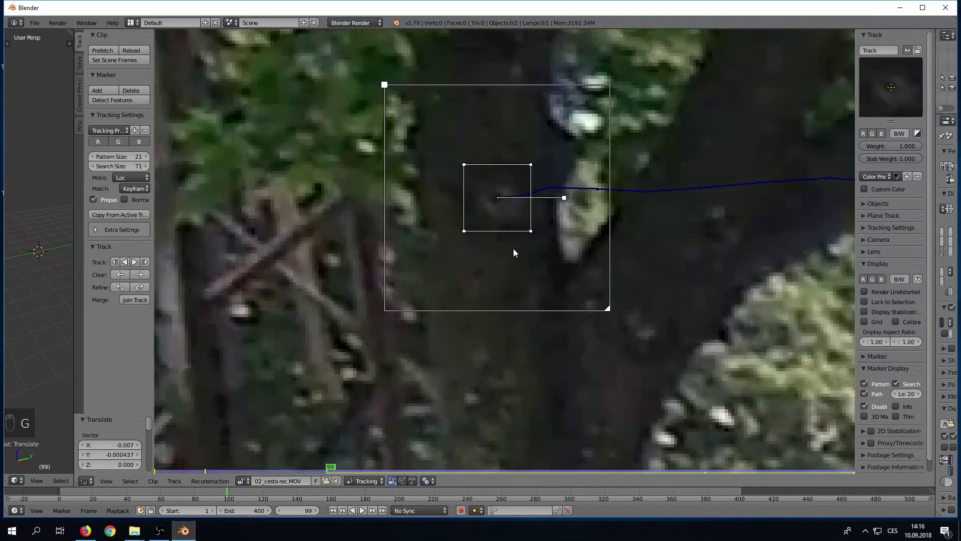
Step: Jump back to frame 1 of the street footage for a close look at the cracked road
key("g")
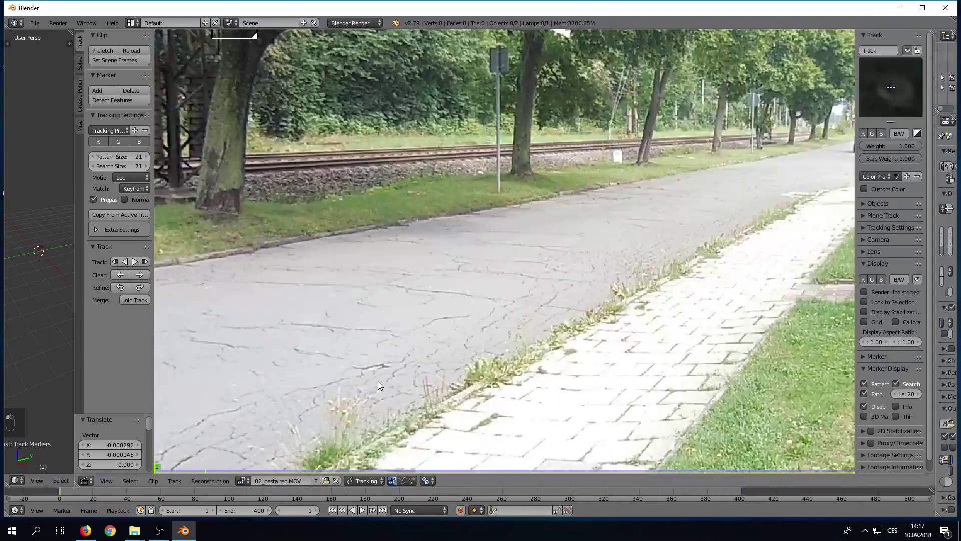
Step: Add a marker on the grass edge and bring the trees and signpost into view
left_click(427, 363)
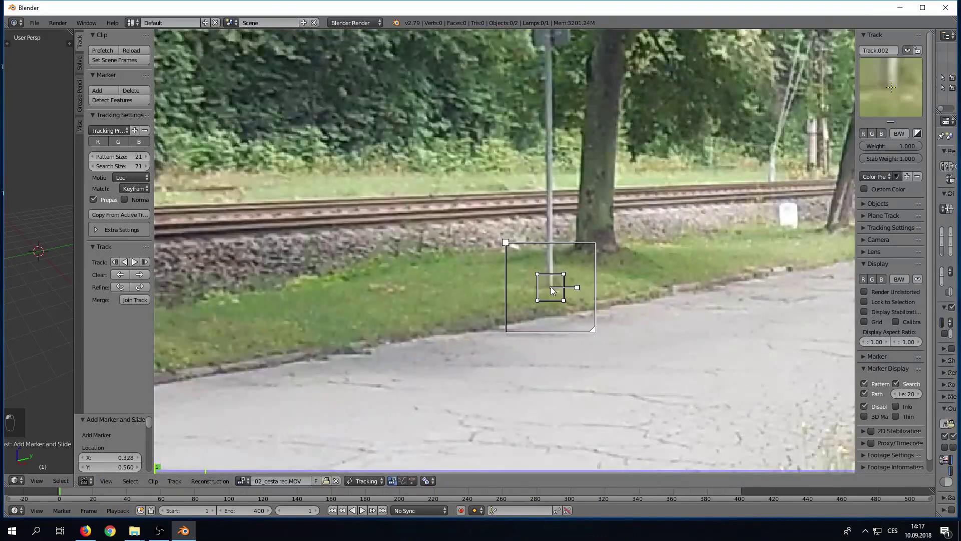
left_click_drag(606, 176, 701, 233)
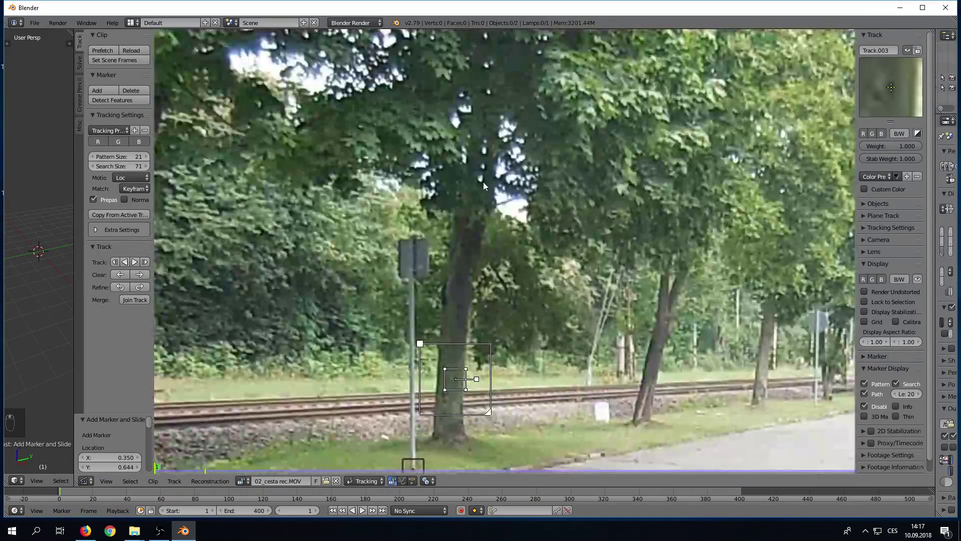
left_click_drag(488, 170, 490, 169)
Step: Place further markers across the trees behind the railway and over the kerb and lawn
key("g")
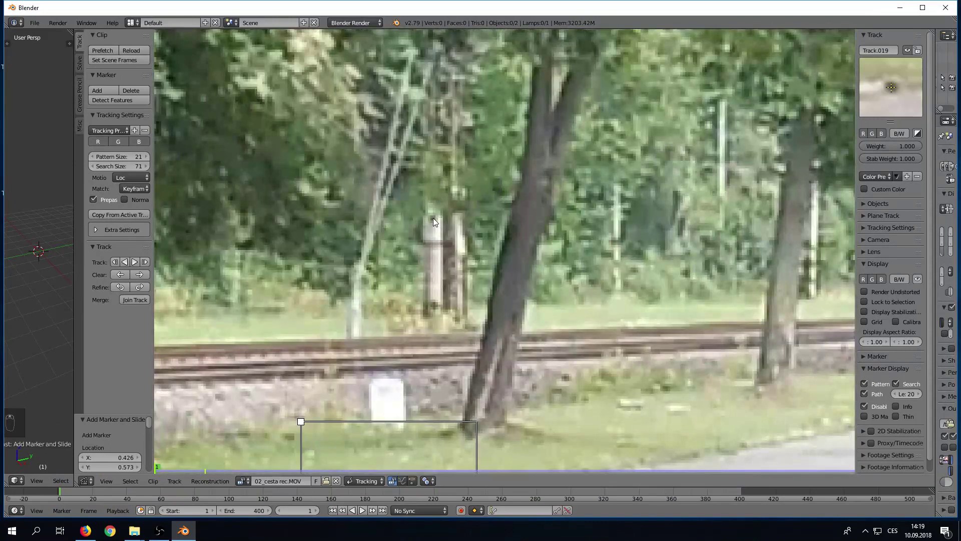
left_click_drag(573, 252, 552, 213)
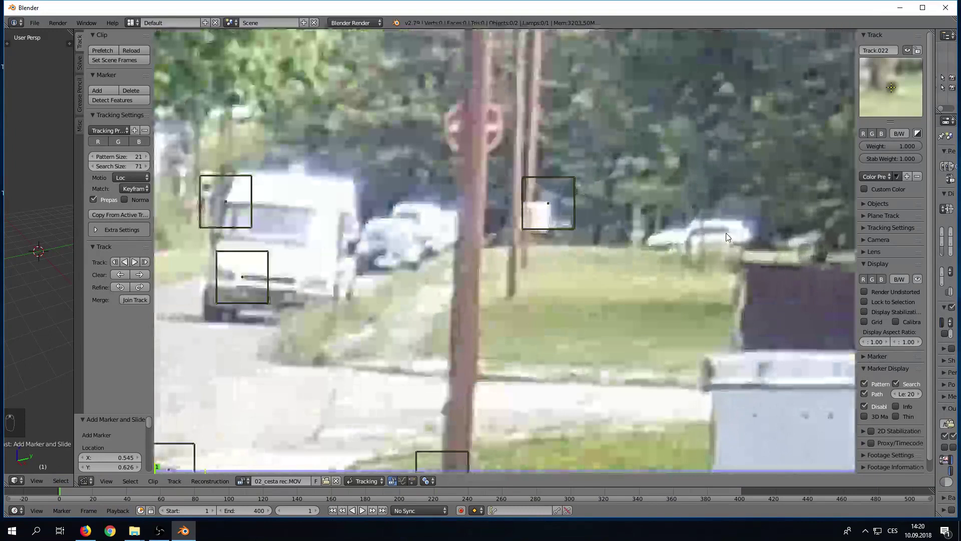
left_click_drag(732, 233, 630, 214)
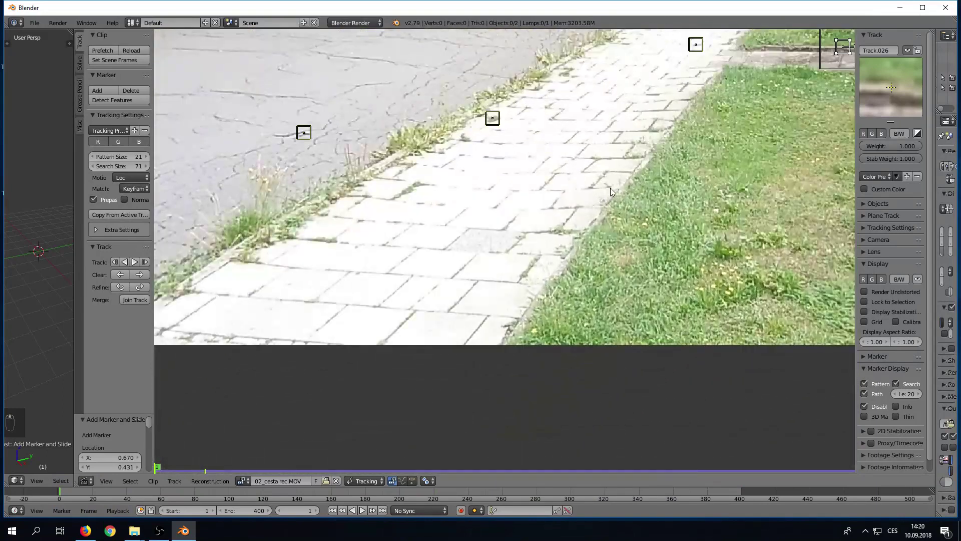
Step: Add markers on the paving, lawn, cars and utility box, reaching Track.031
left_click_drag(615, 190, 893, 84)
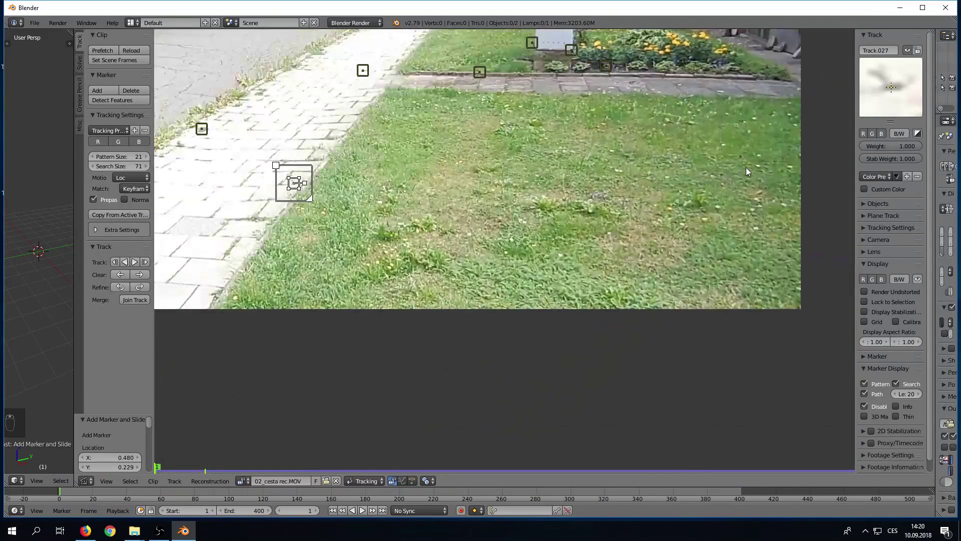
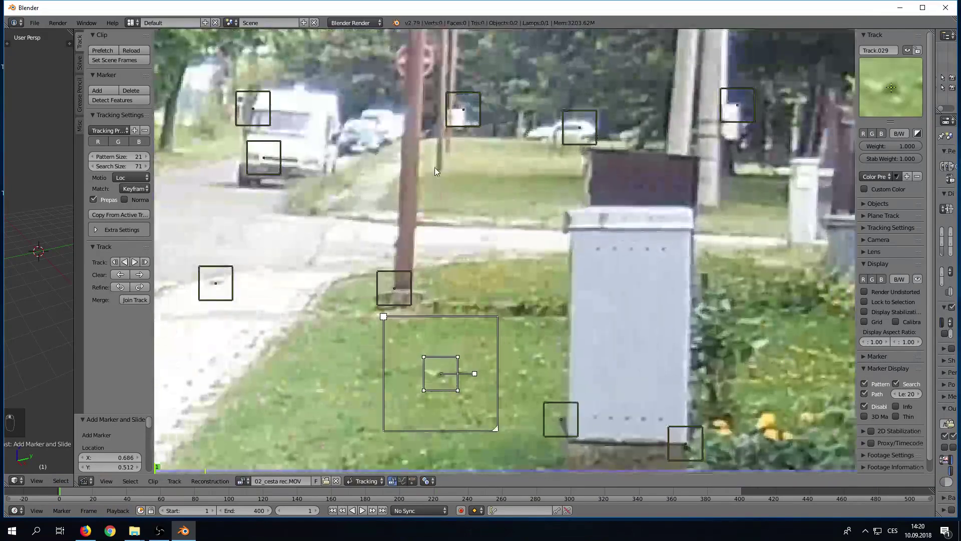
left_click_drag(441, 176, 680, 154)
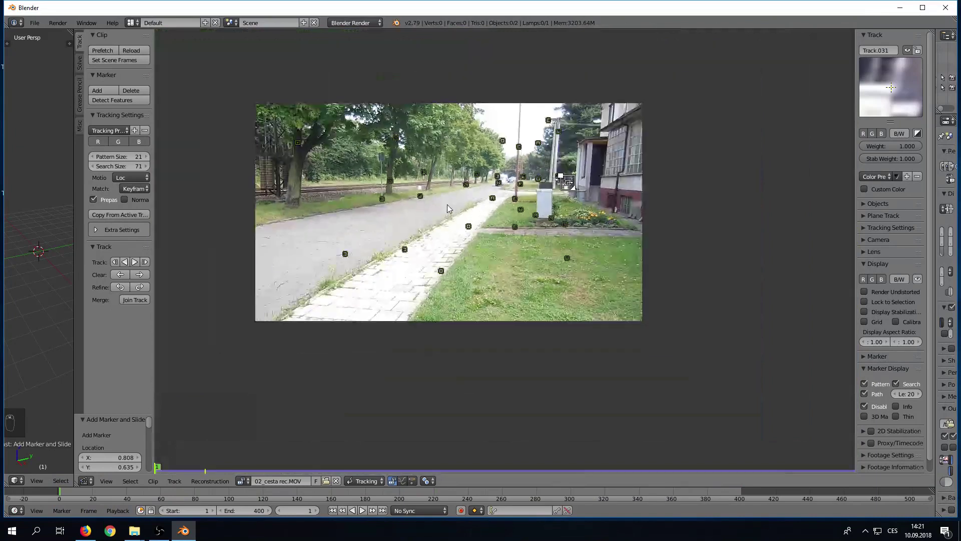
Step: Select all markers and track them forward to about frame 91
key("a")
key("a")
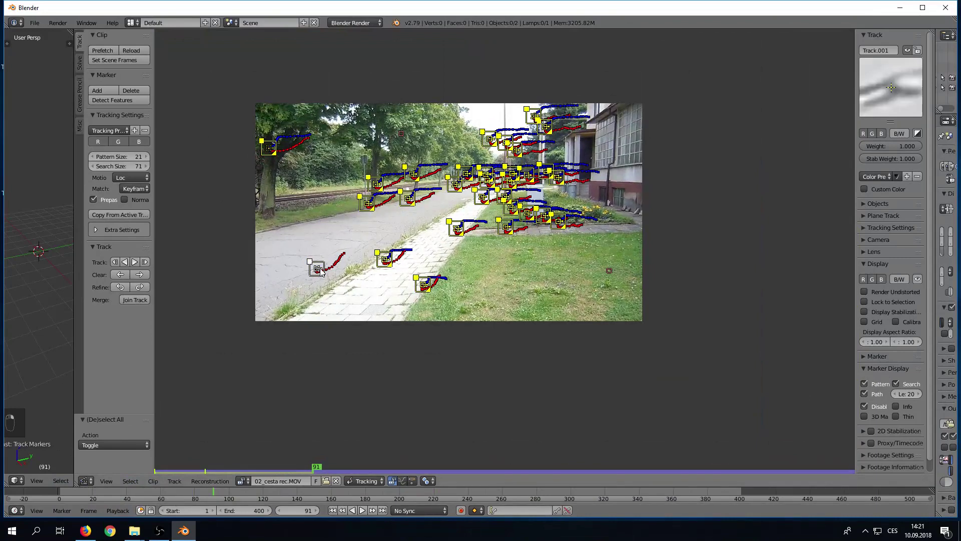
Step: Pick the marker that lost its feature on the flowerbed border and inspect it frame by frame
key("a")
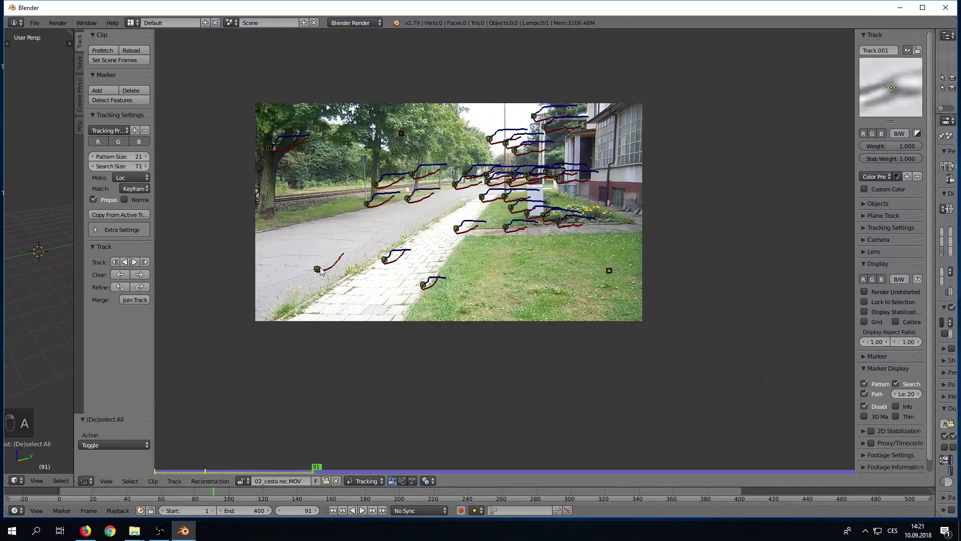
right_click(327, 274)
key("Right")
key("Left")
key("Right")
key("g")
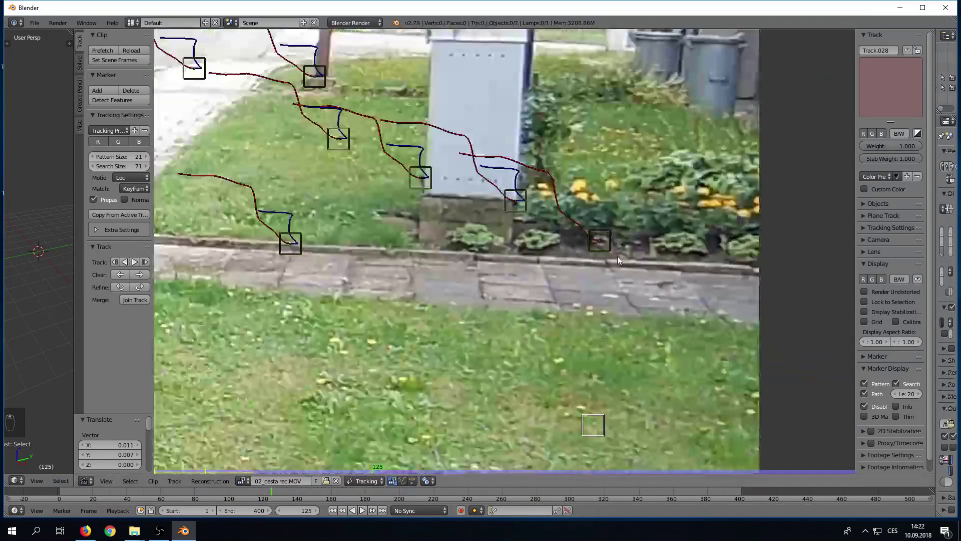
Step: Reposition the drifting border marker and continue tracking forward to frame 400
key("Right")
key("Left")
key("Right")
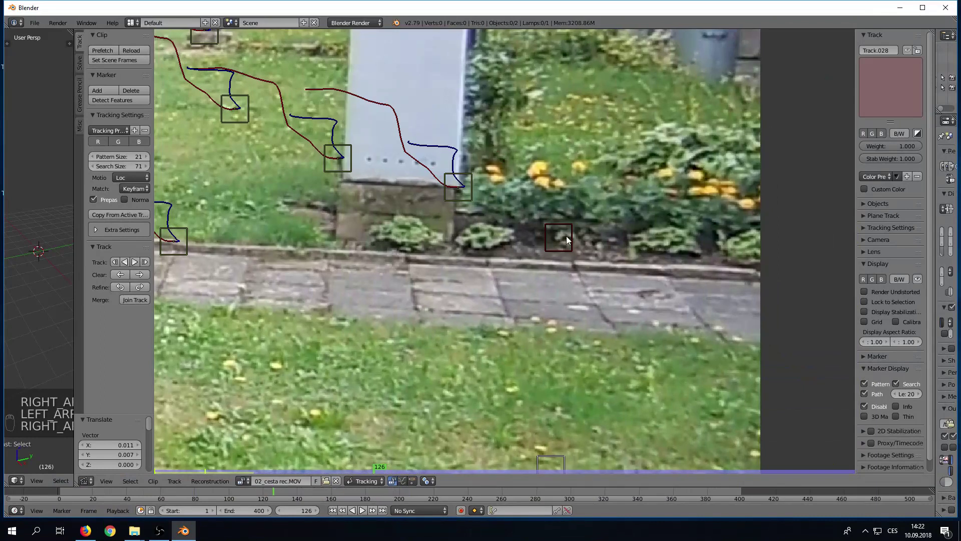
key("g")
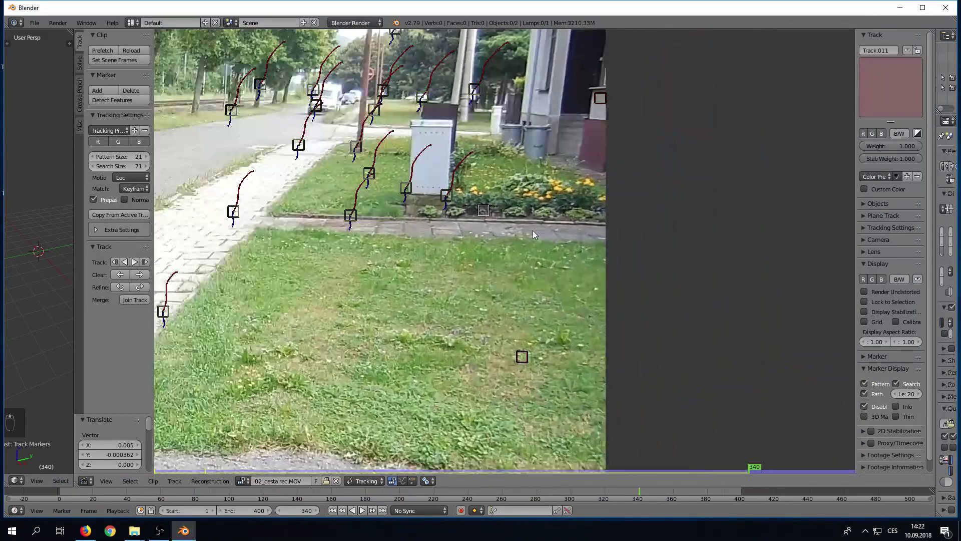
key("Left")
key("Right")
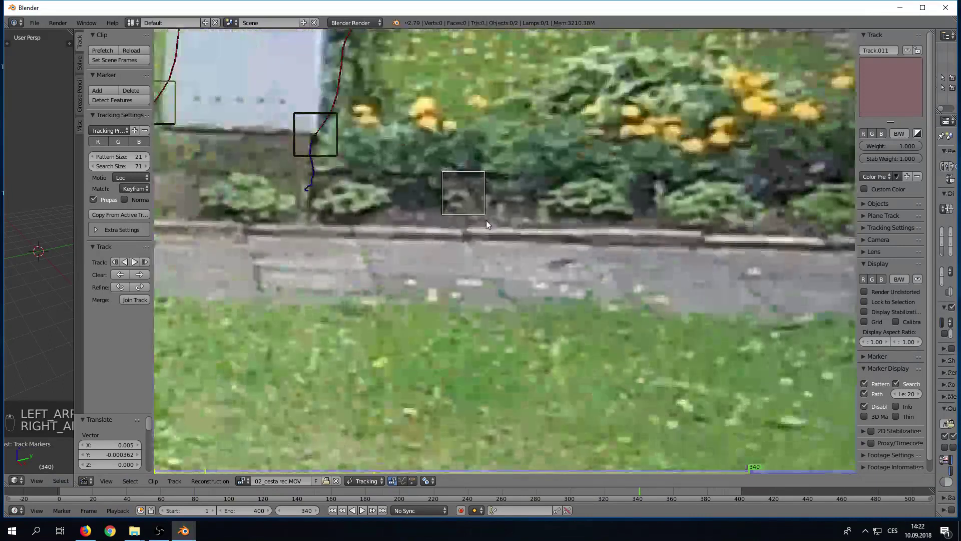
key("g")
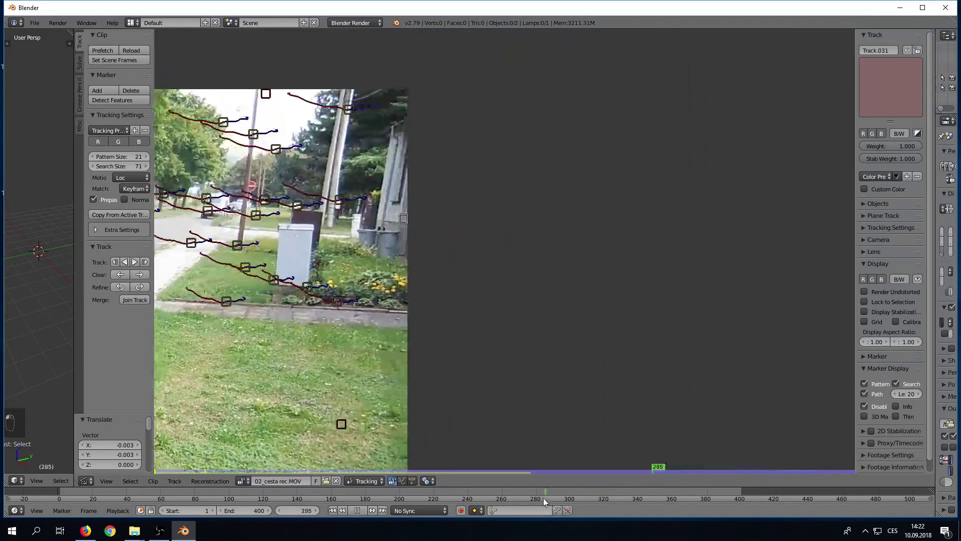
Step: Advance the post track beside the utility box frame by frame through 213–216 and move it onto the post
middle_click(408, 497)
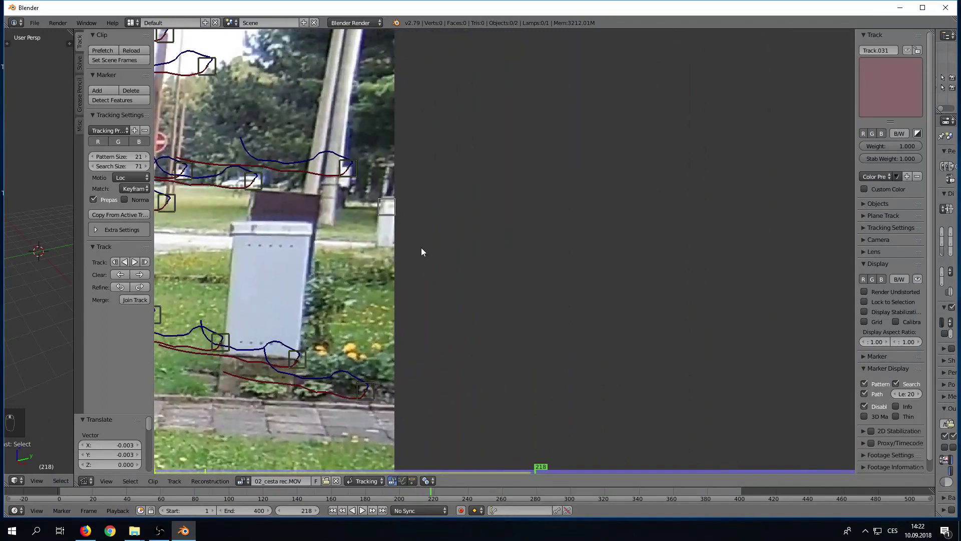
key("Left")
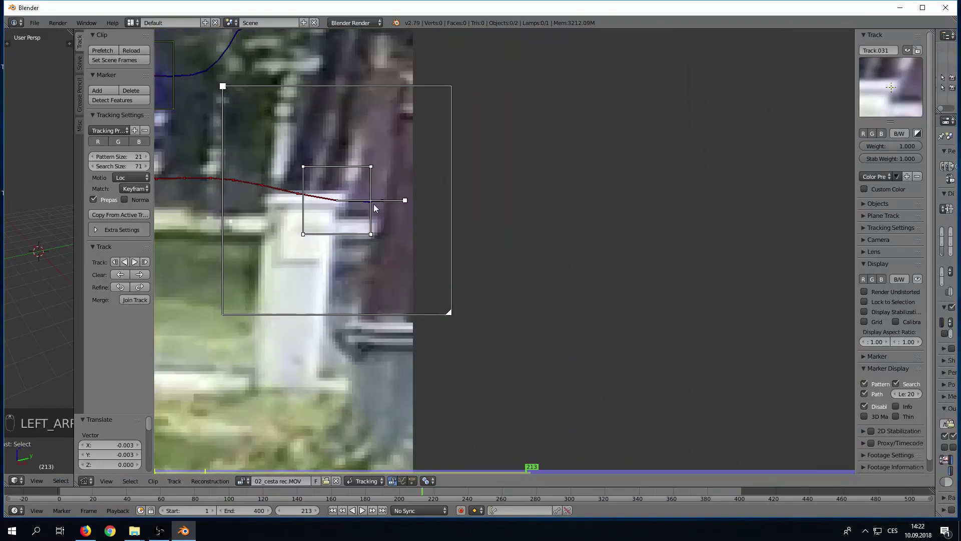
key("Right")
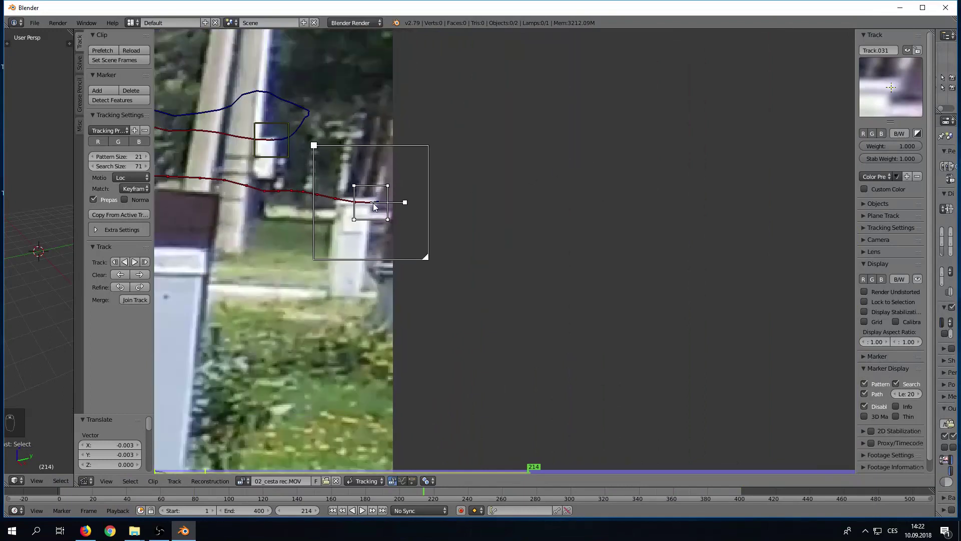
key("Right")
key("Right")
key("Left")
key("Right")
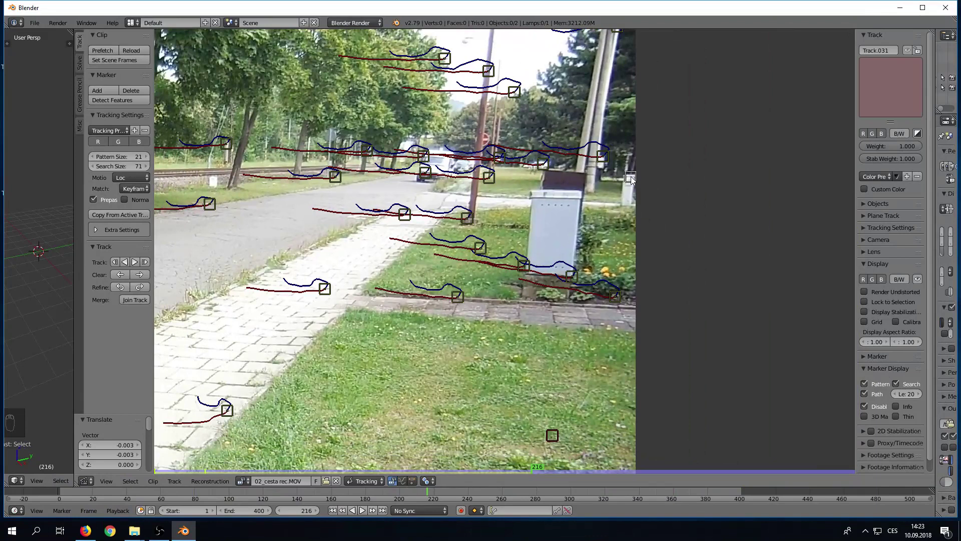
key("g")
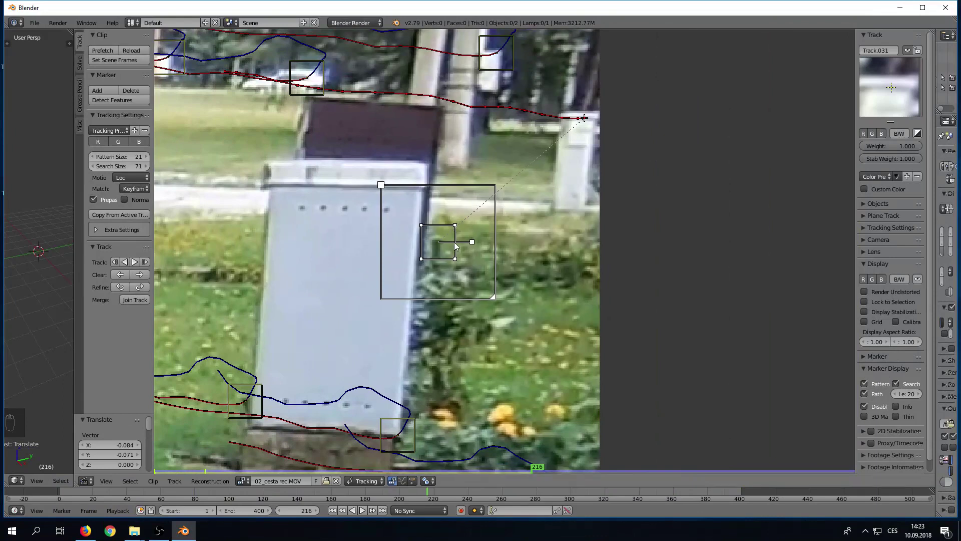
Step: Confirm the marker's position and scrub through the clip to frame 400 to inspect the tracks
key("g")
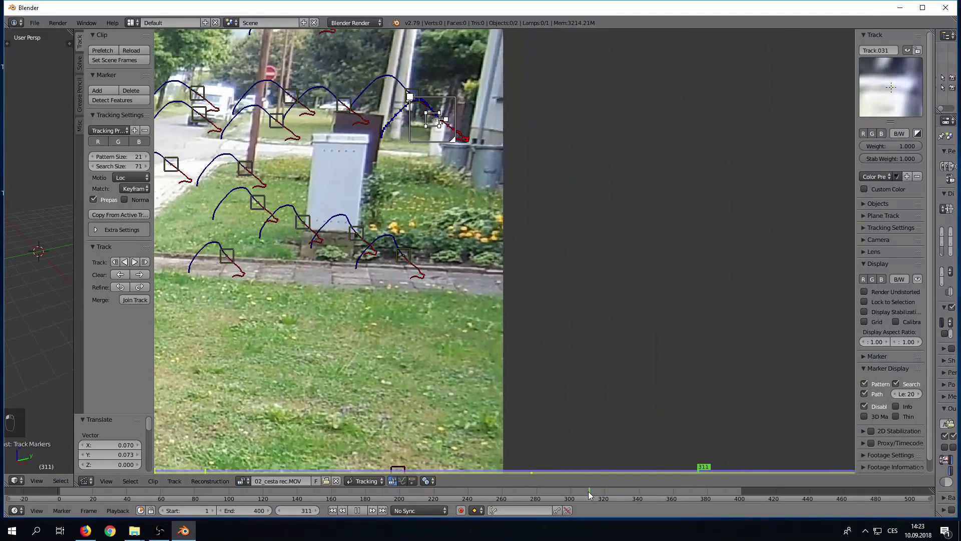
left_click_drag(598, 499, 601, 495)
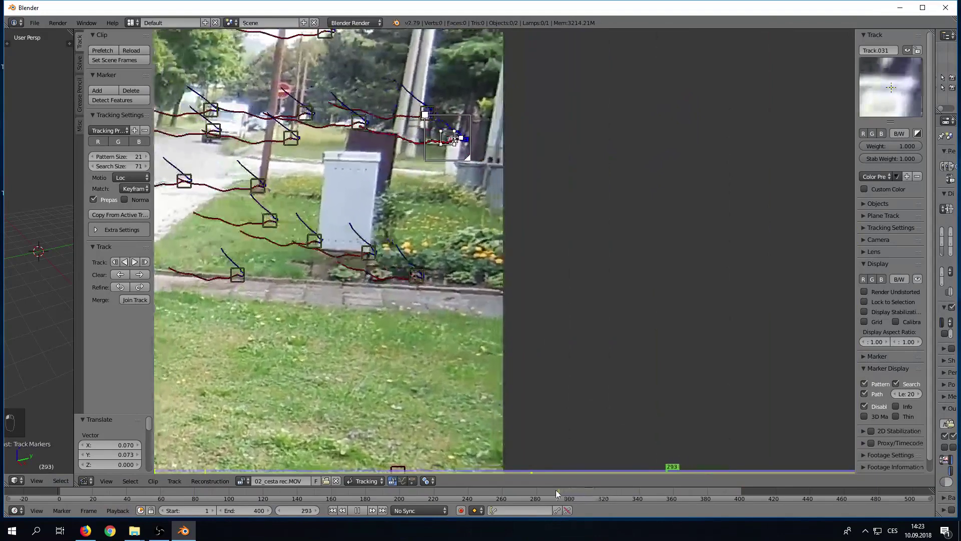
left_click_drag(432, 500, 373, 284)
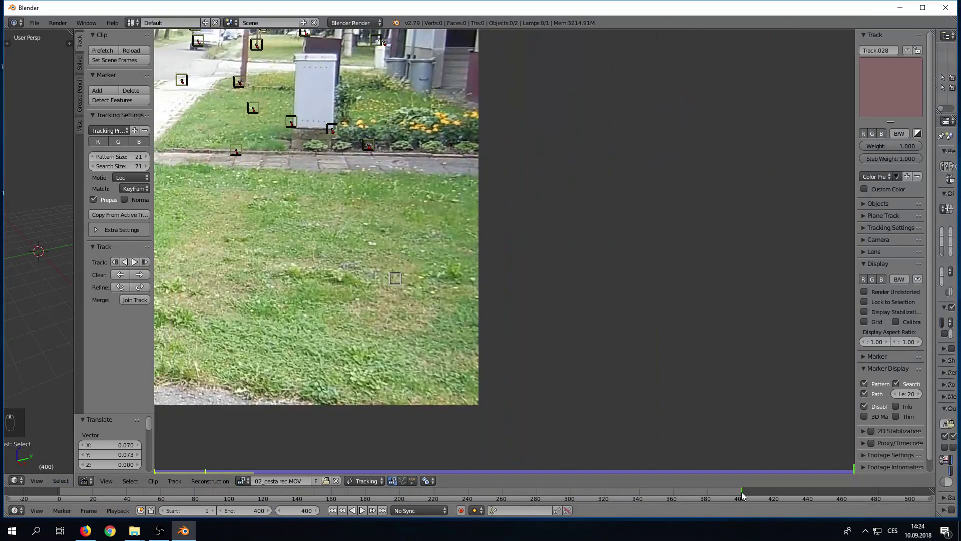
Step: Place the lawn marker Track.028 on its grass patch, recentre it and track it forward
left_click_drag(335, 505, 154, 461)
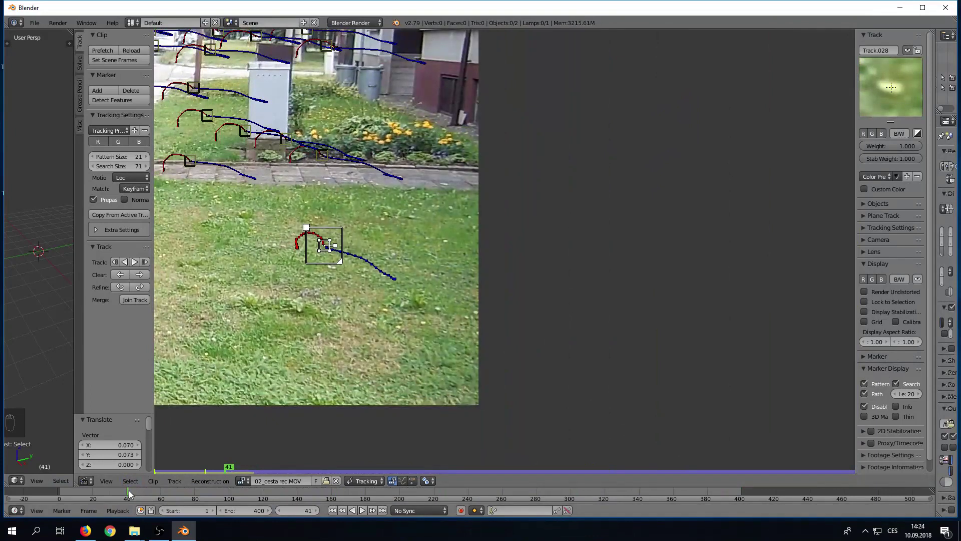
left_click_drag(134, 495, 162, 503)
key("Right")
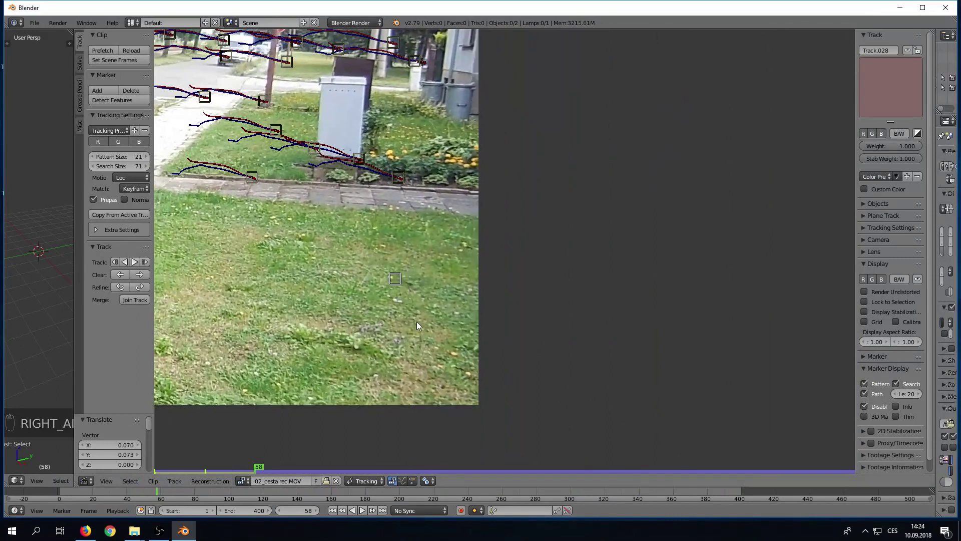
key("g")
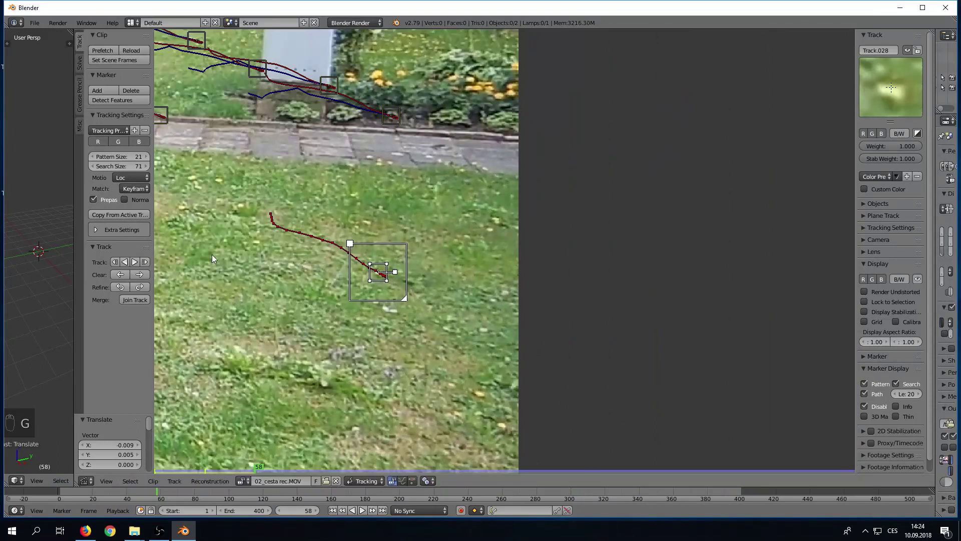
left_click_drag(138, 261, 314, 273)
key("g")
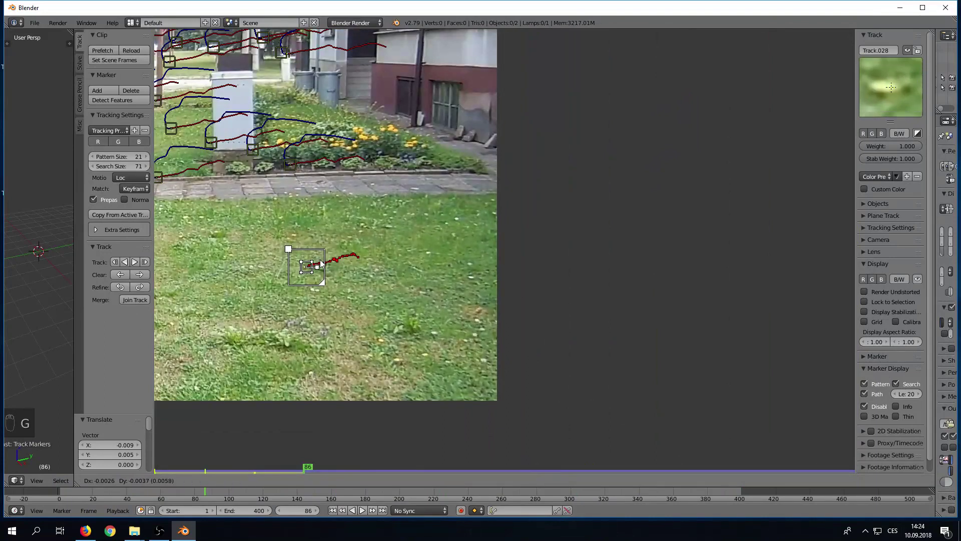
Step: Keep tracking the lawn marker, putting it back on its patch where it drifts, to frame 398
left_click(138, 266)
key("g")
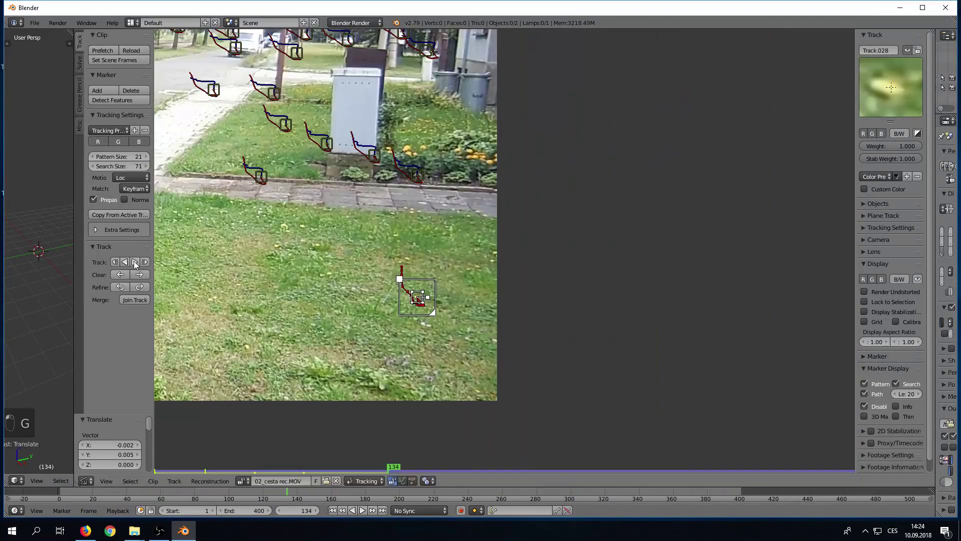
key("g")
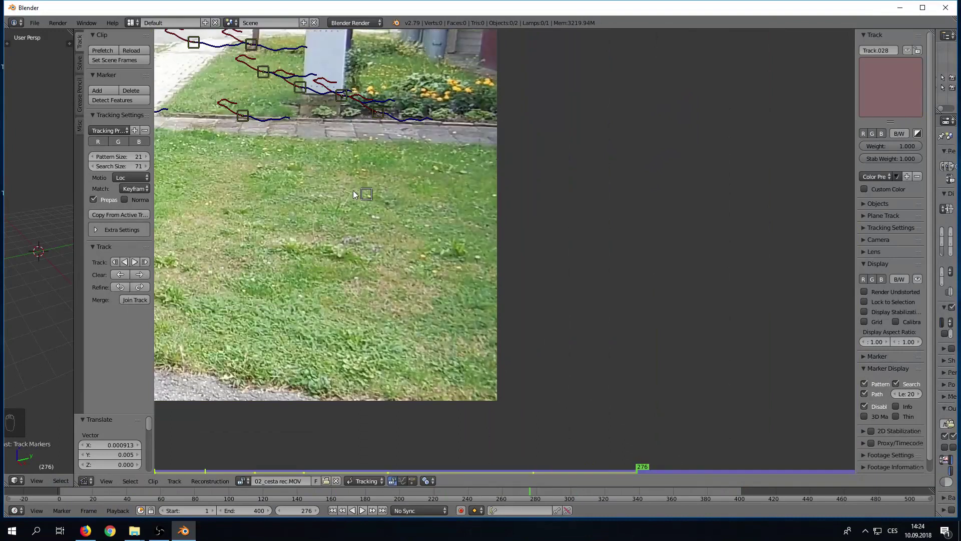
key("g")
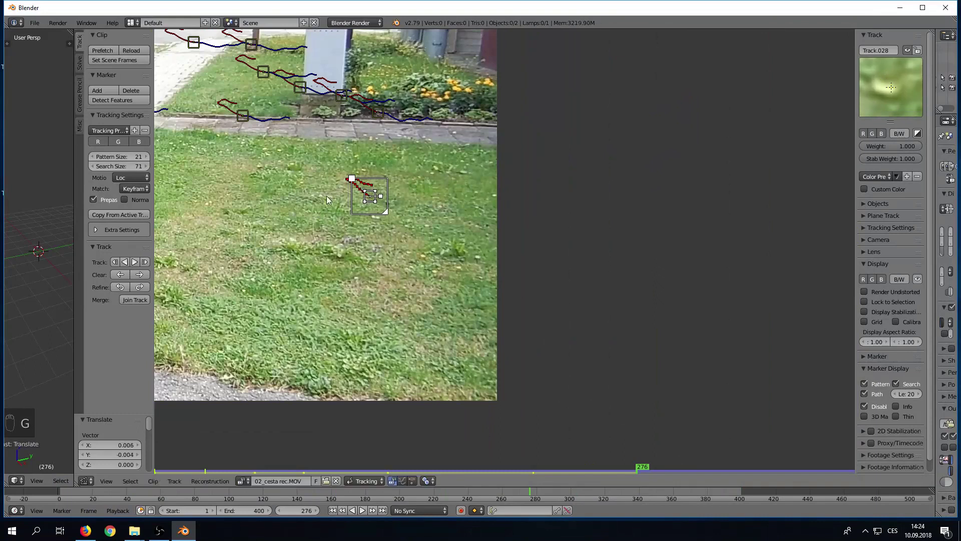
left_click_drag(139, 264, 282, 265)
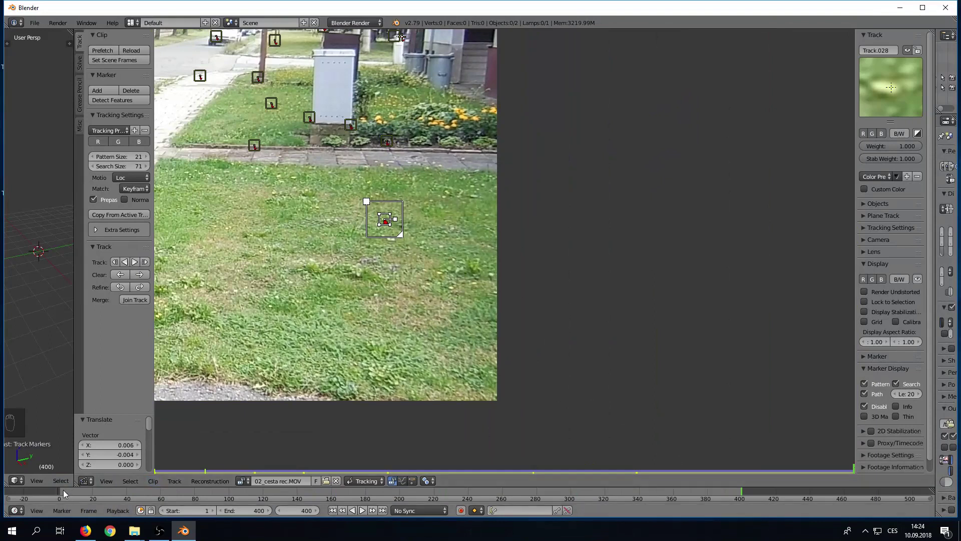
left_click_drag(68, 493, 664, 497)
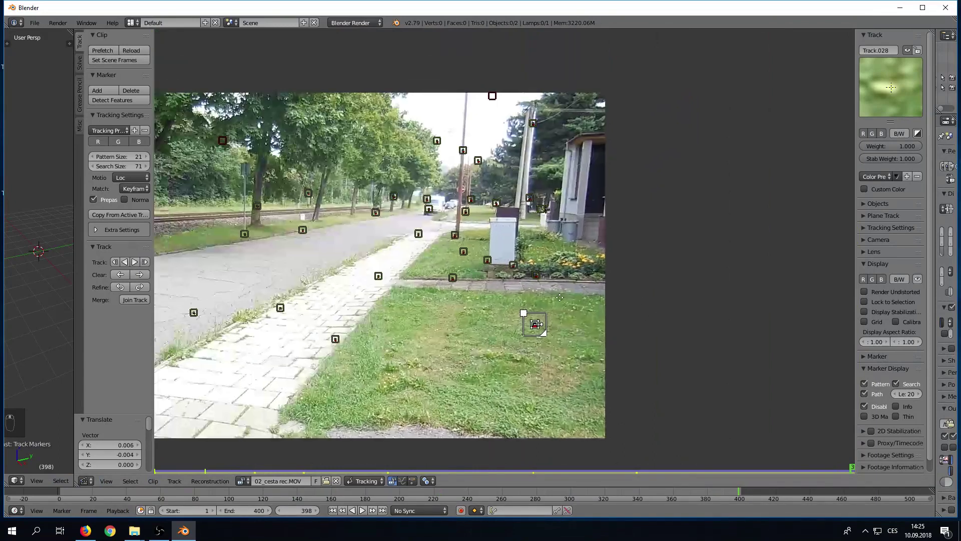
Step: Delete the stray sky marker and scrub back toward the clip start to check the tracks
left_click(742, 495)
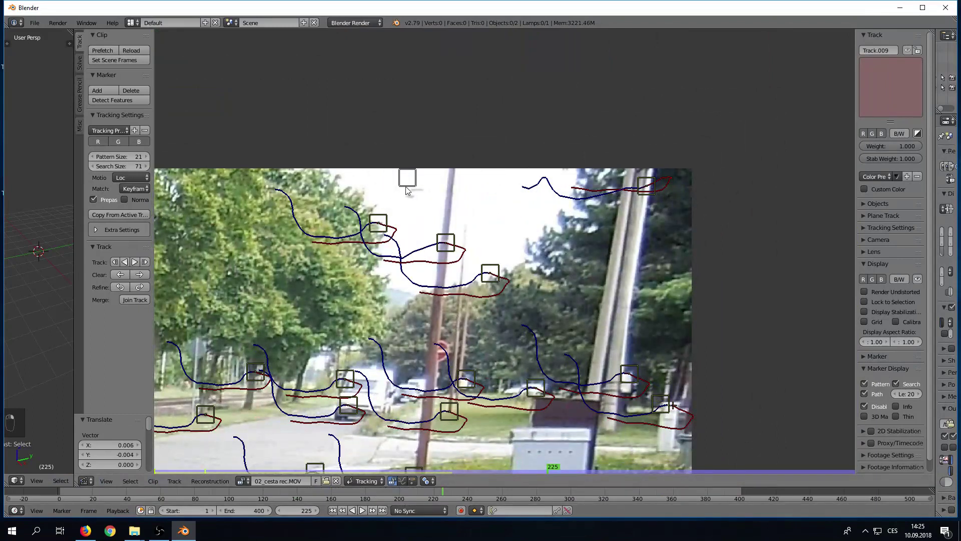
key("Delete")
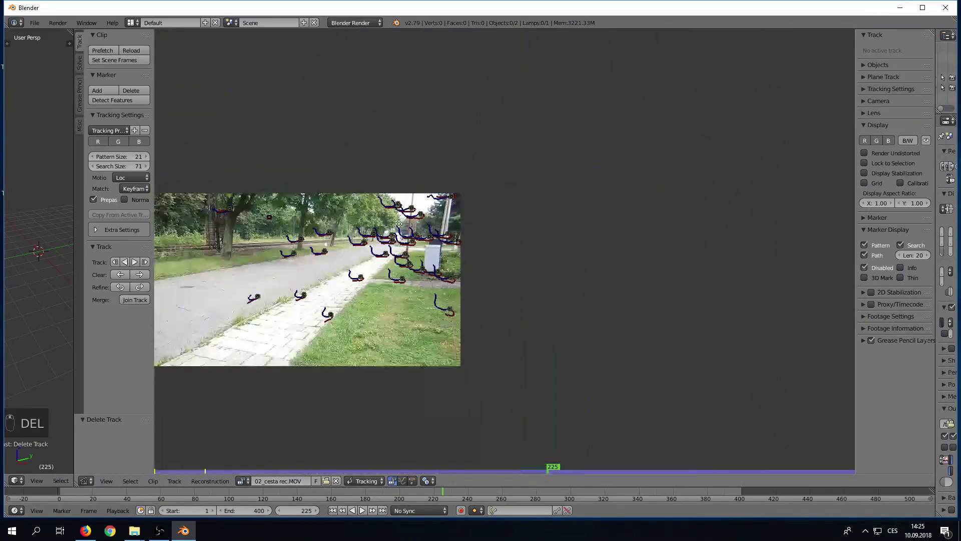
left_click_drag(284, 205, 447, 493)
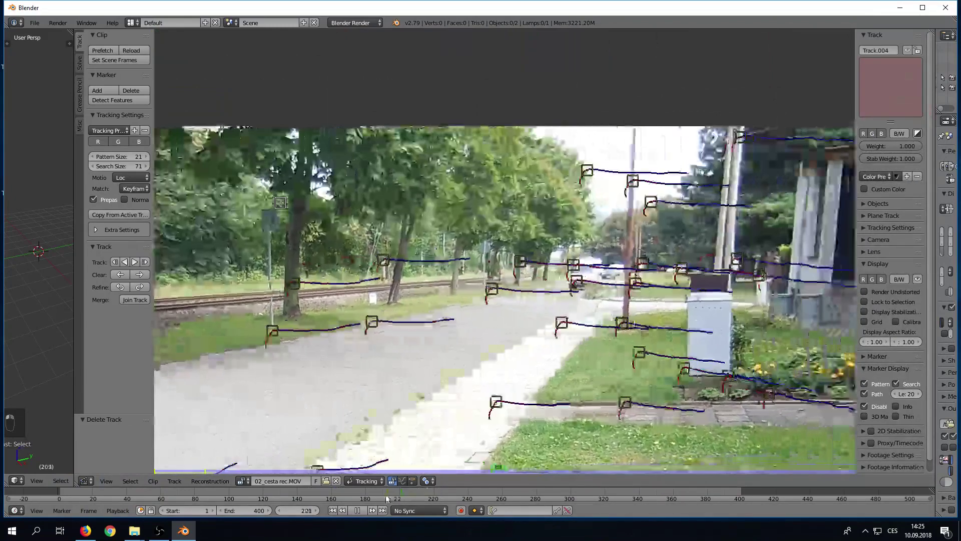
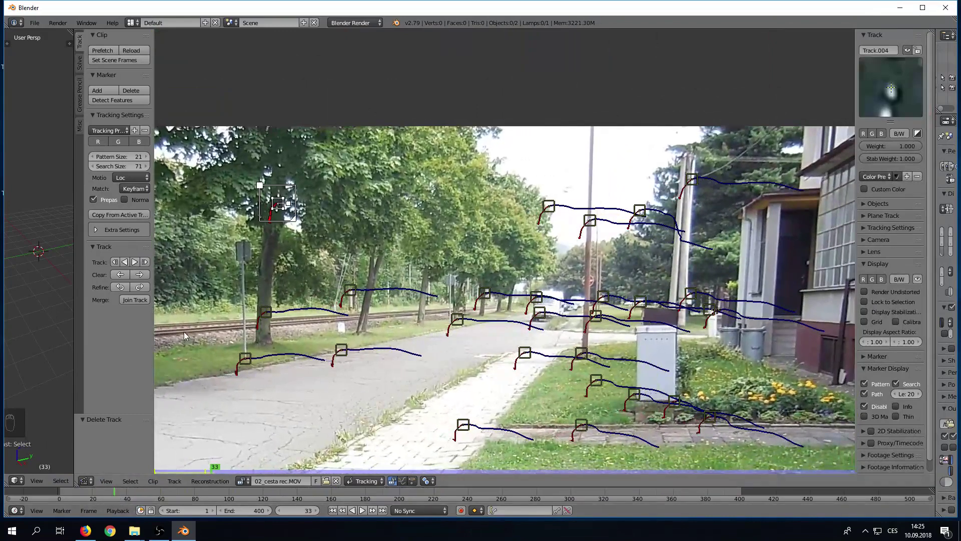
Step: Put the treetop marker Track.004 back on its feature and step through the surrounding frames
key("Right")
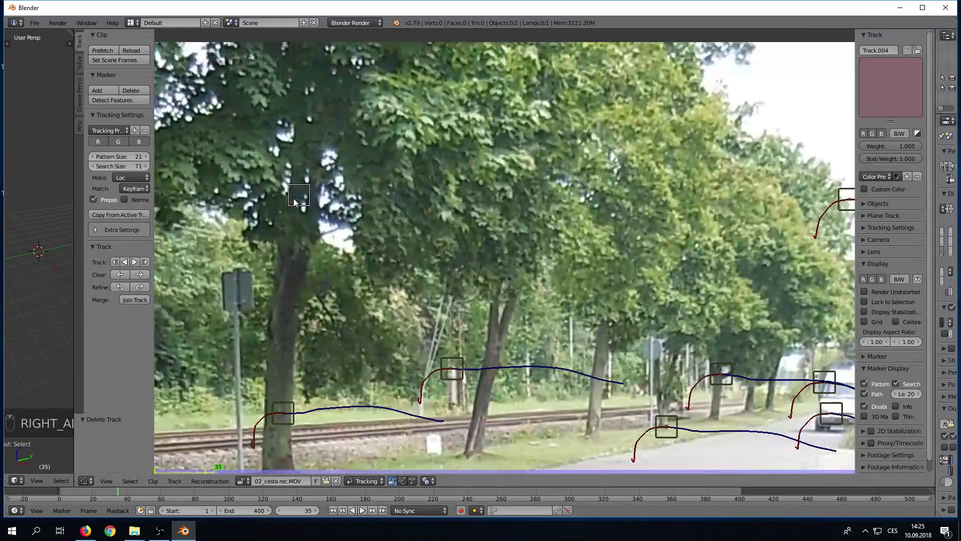
key("g")
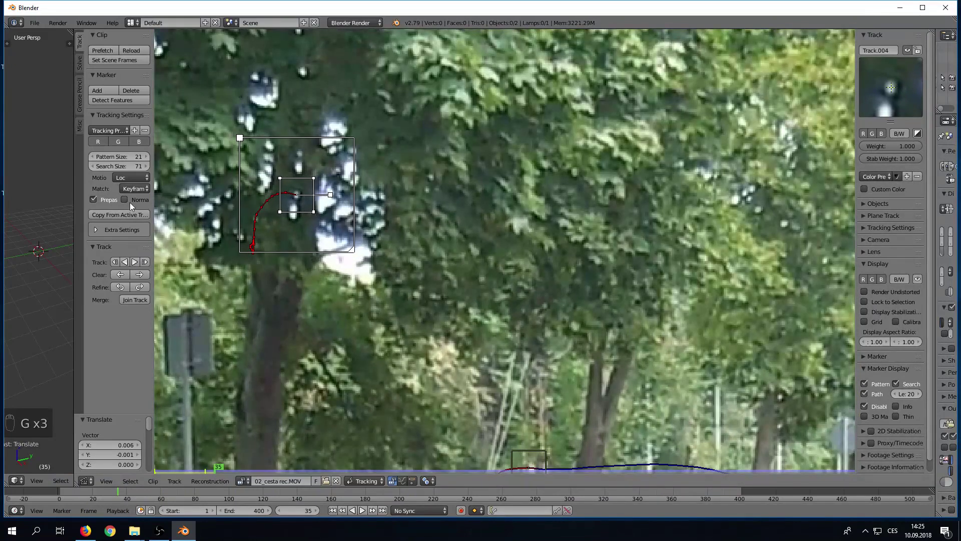
left_click_drag(139, 266, 385, 210)
key("g")
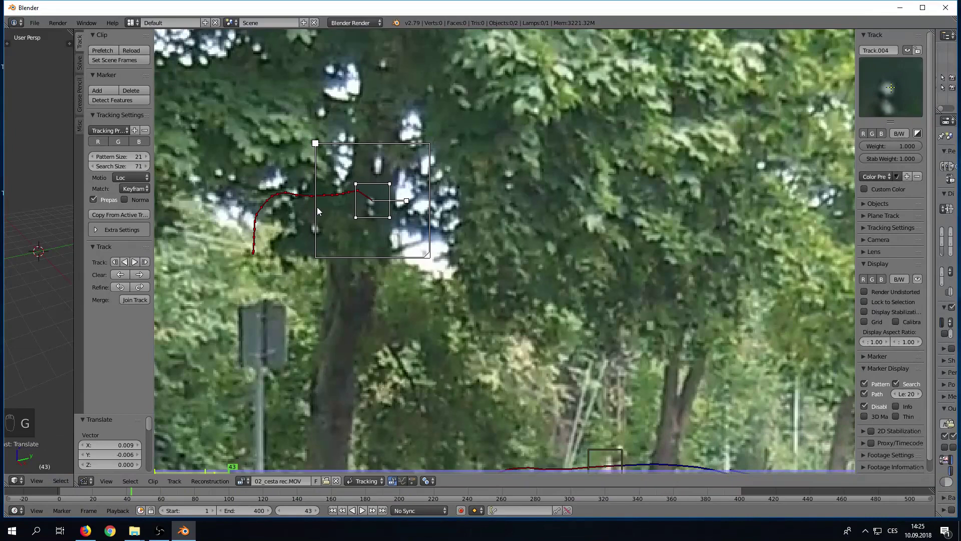
key("Left")
Step: Step back and forth through the frames, deselect the track and view the whole clip
key("Left")
key("Left")
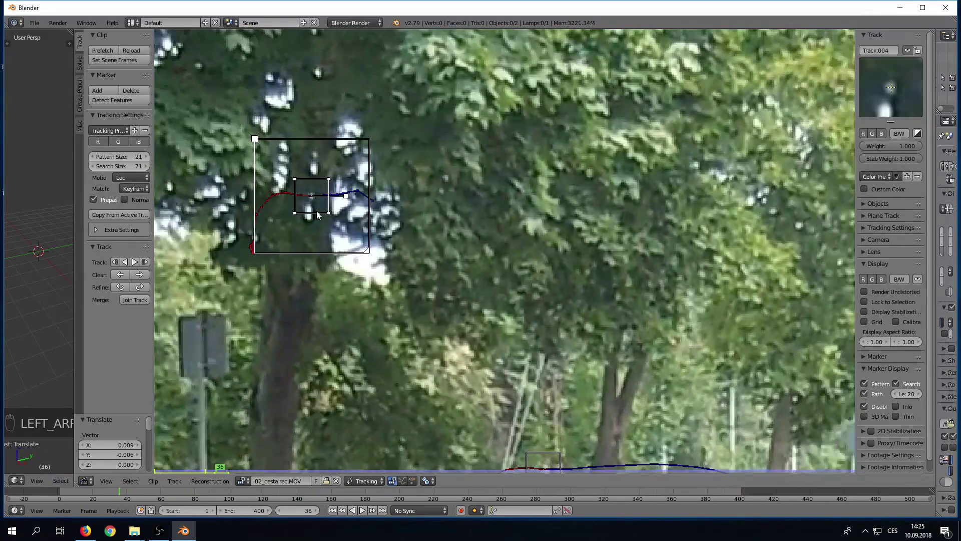
key("Right")
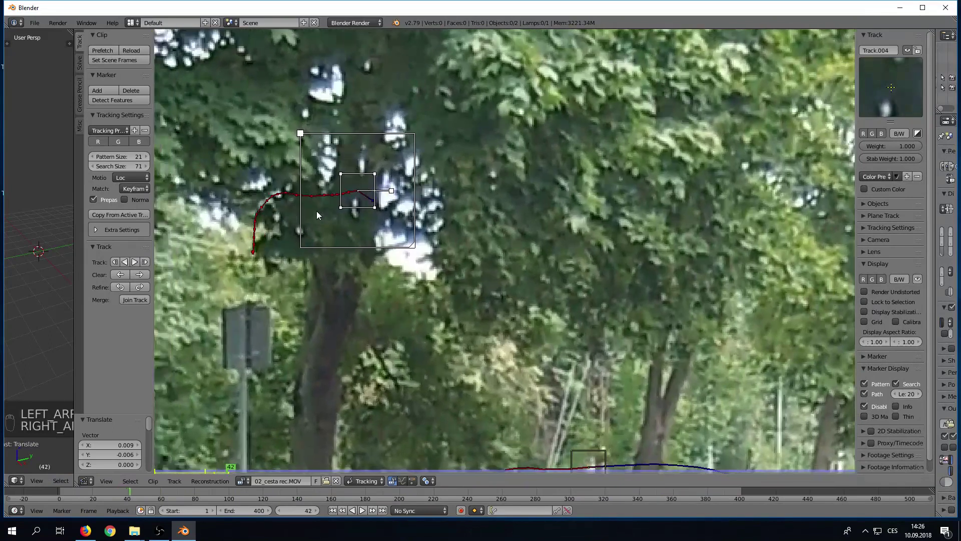
key("Left")
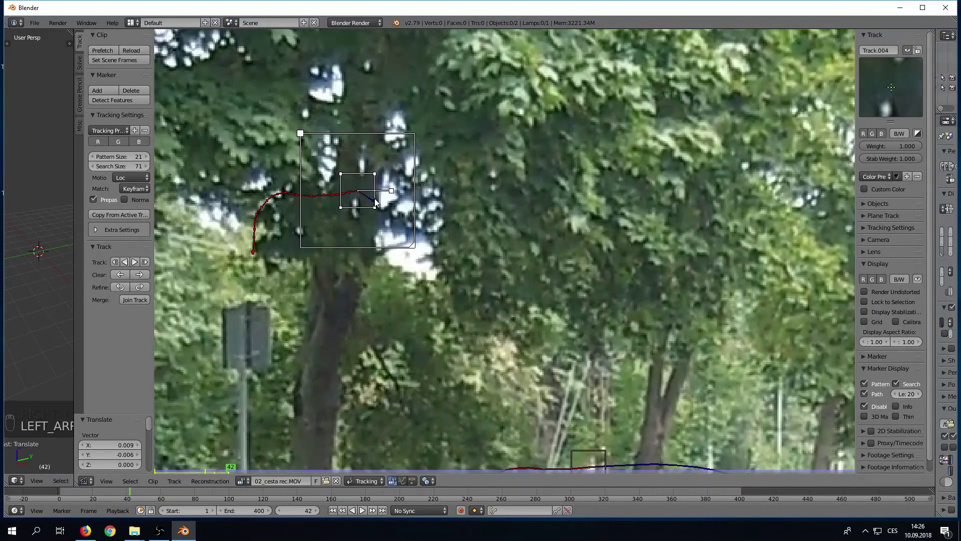
key("Delete")
left_click_drag(378, 203, 69, 495)
Step: Return to the start of the footage and review all tracks across the clip
left_click_drag(76, 498, 621, 498)
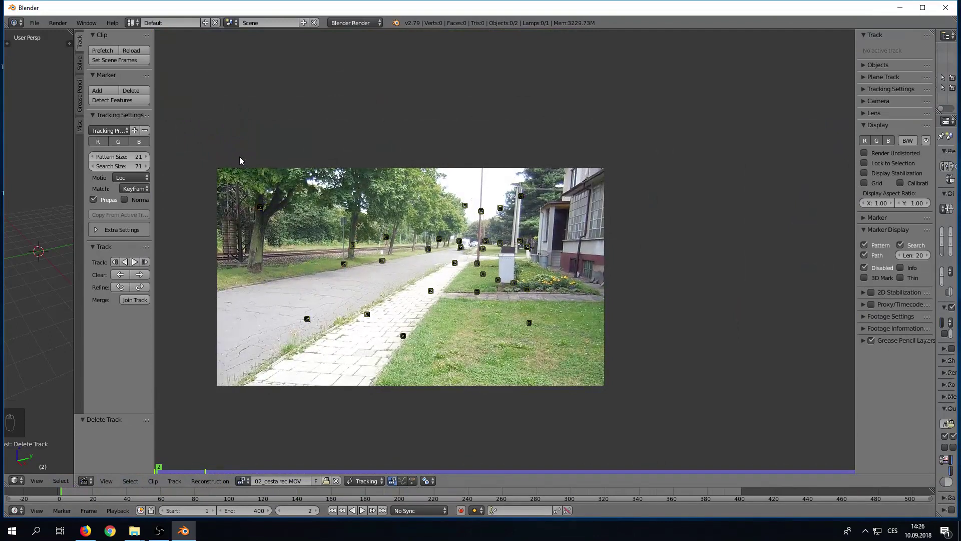
left_click_drag(288, 166, 35, 393)
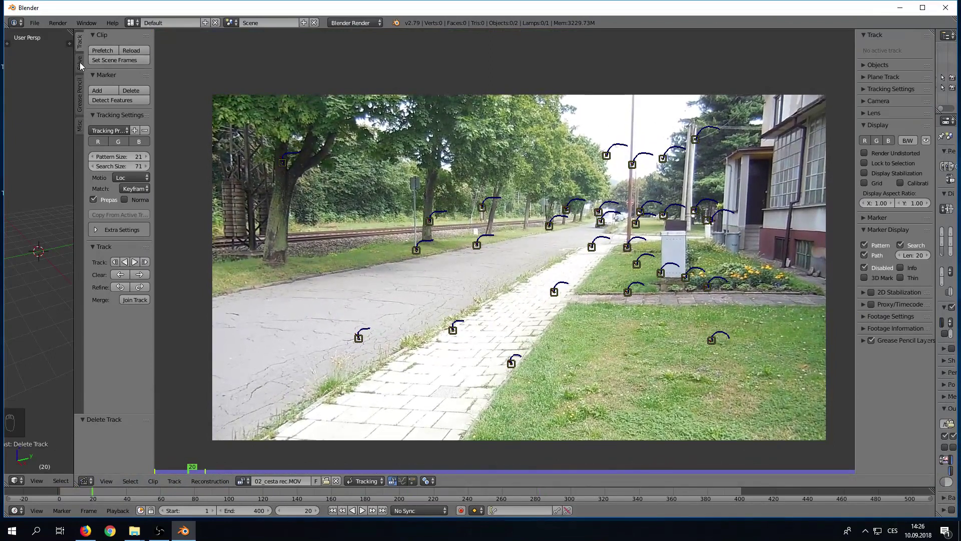
Step: Give the tracking camera a 4.160 mm sensor width and a 4.22 mm focal length
left_click_drag(81, 68, 119, 499)
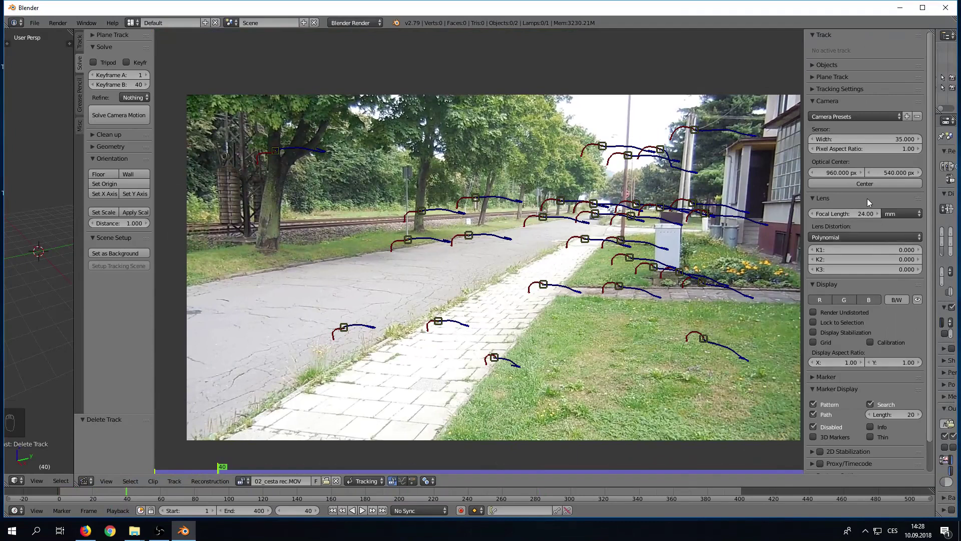
left_click_drag(863, 218, 866, 218)
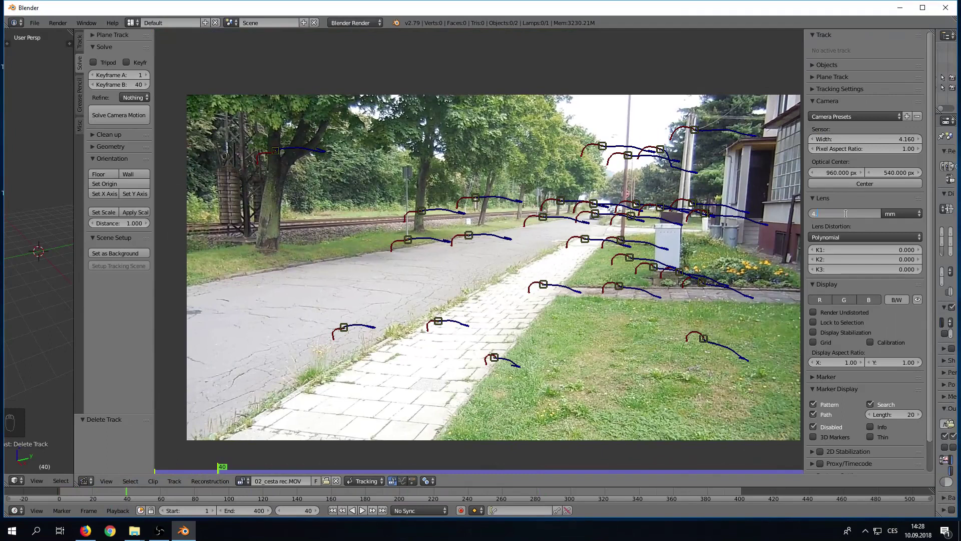
key("KP_0")
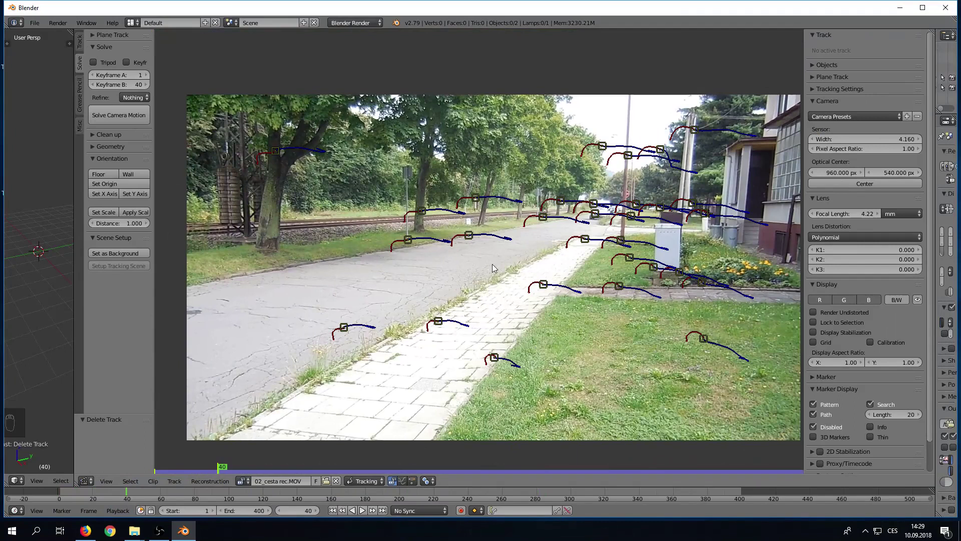
Step: Select all tracks in the Movie Clip Editor for the solve
key("a")
left_click(495, 267)
key("a")
key("a")
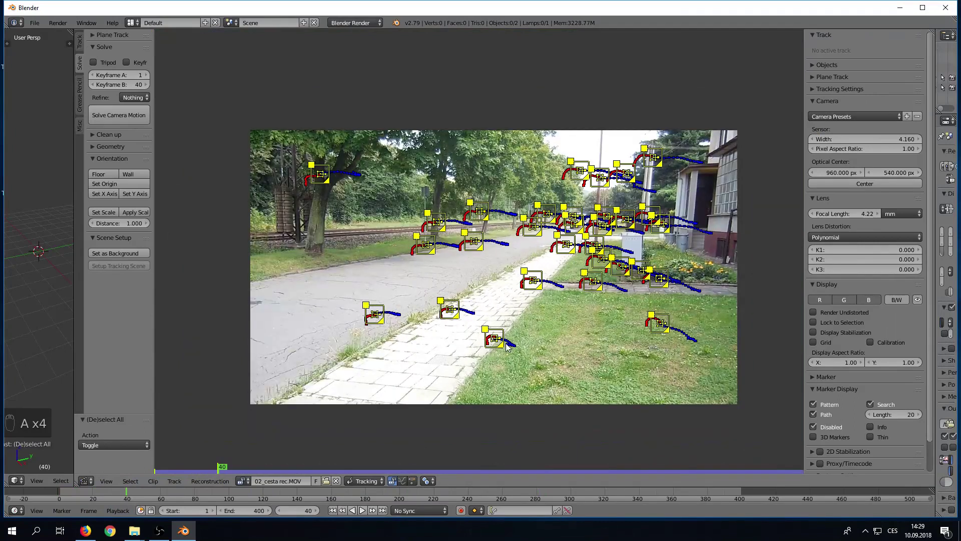
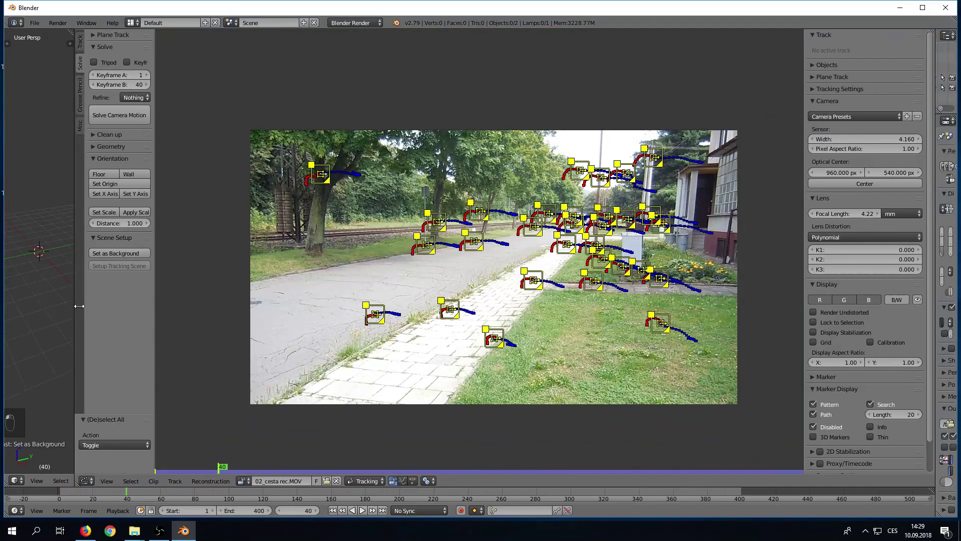
Step: Solve the camera motion with the 3D camera view shown, reaching an average error of 2.874
key("KP_0")
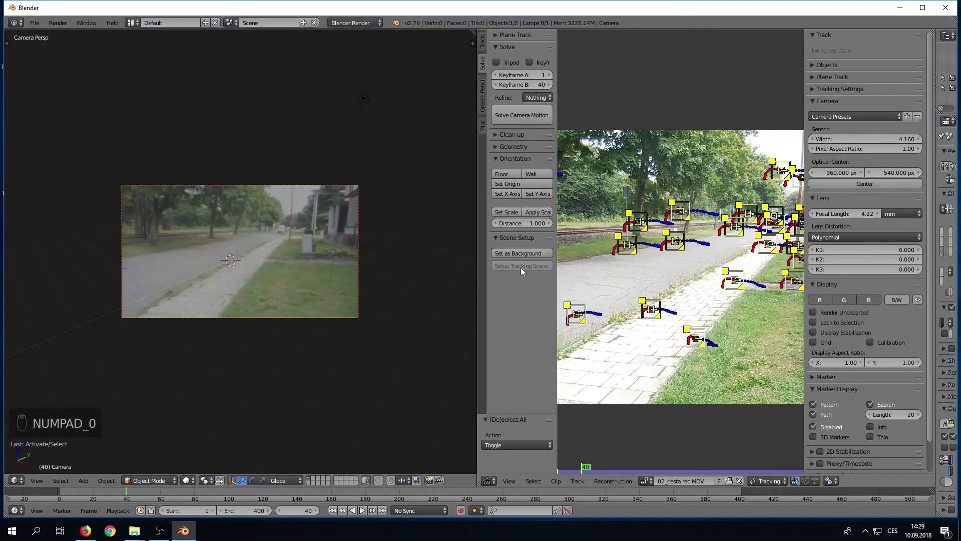
key("F10")
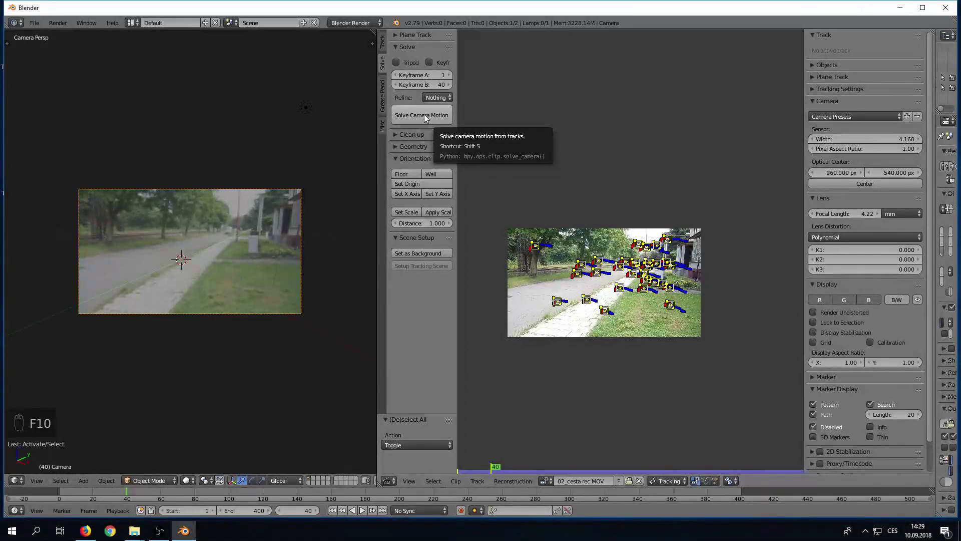
left_click_drag(426, 120, 791, 311)
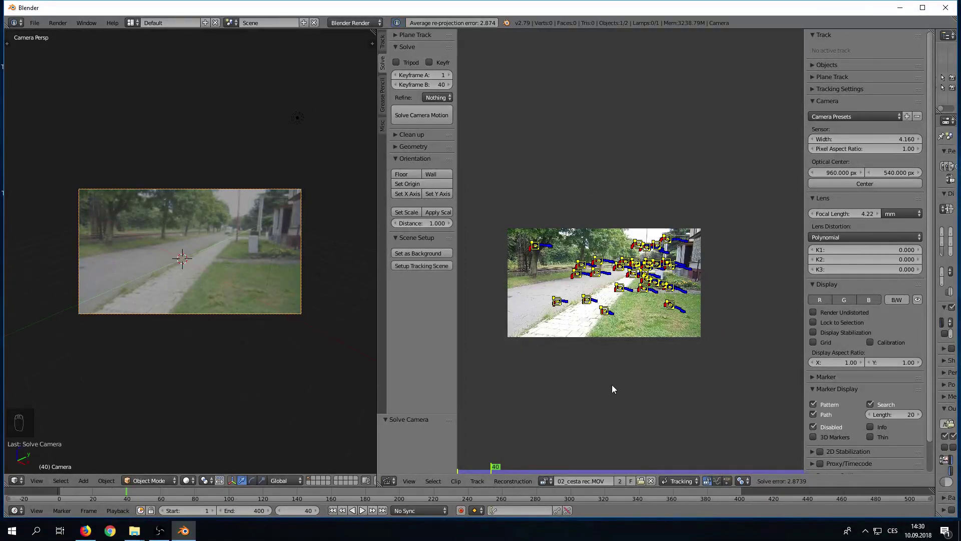
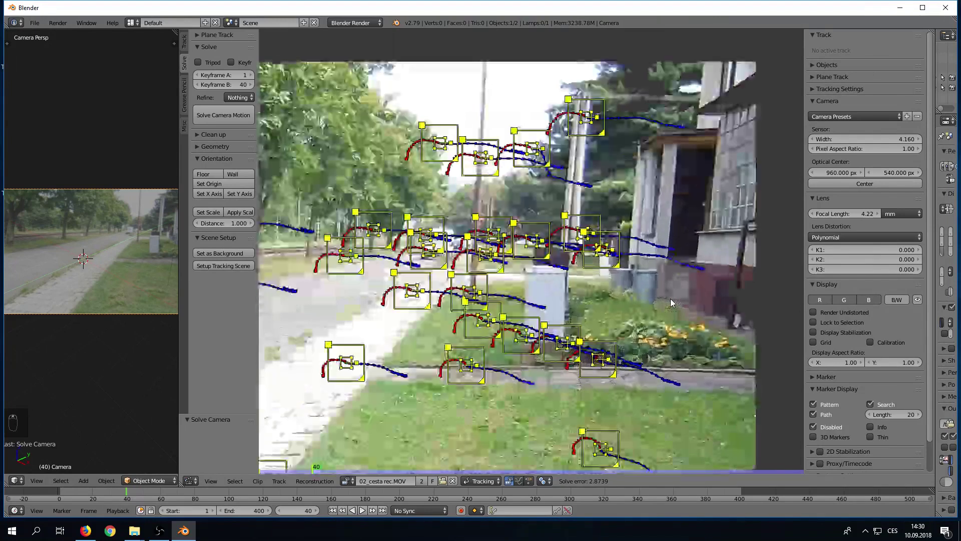
Step: Inspect the tracks and delete a poor one before re-solving
left_click_drag(621, 273, 620, 287)
key("a")
right_click(611, 258)
key("Delete")
key("a")
Step: Re-solve the camera to error 2.8221 and build the tracking scene with ground plane and cube
left_click_drag(221, 117, 600, 418)
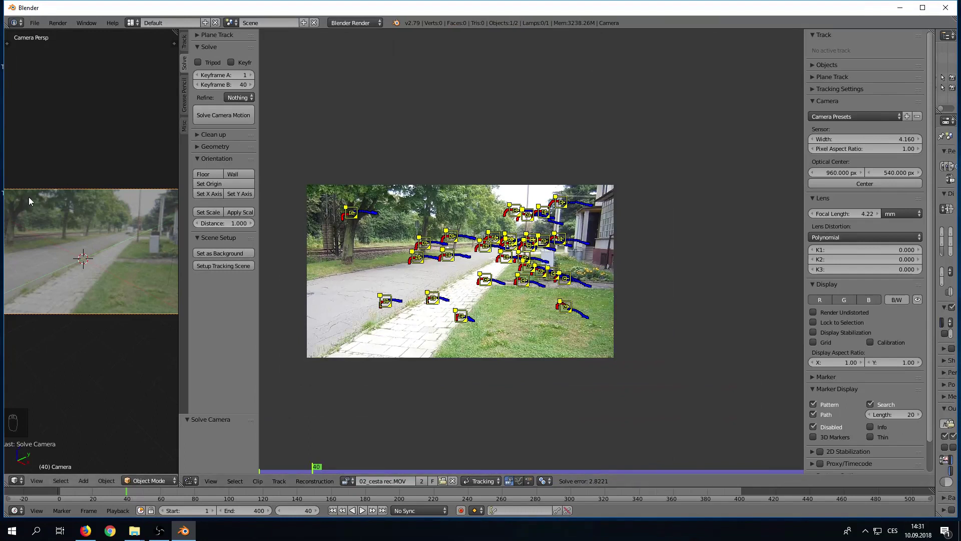
left_click_drag(216, 274, 281, 191)
Step: Look through the solved camera and deselect all tracks in the footage
key("KP_7")
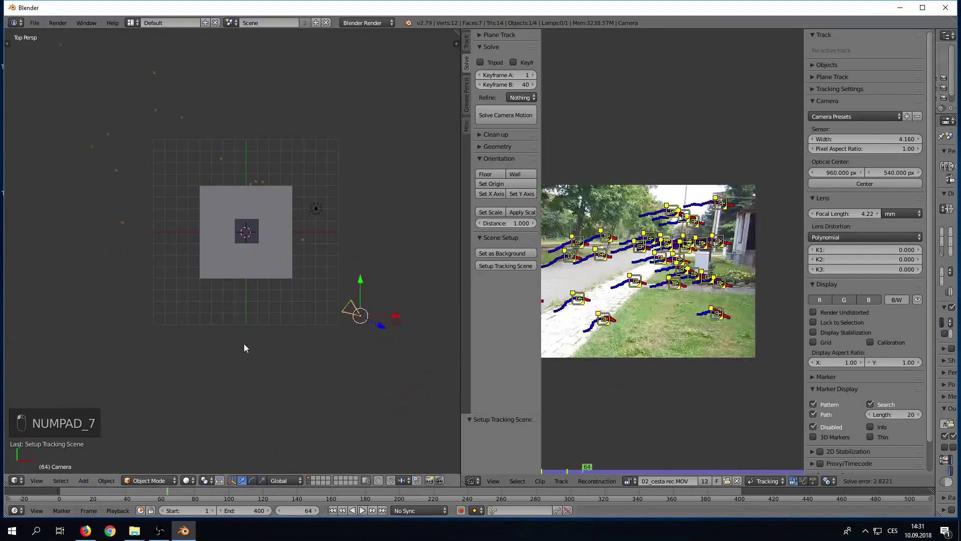
key("KP_0")
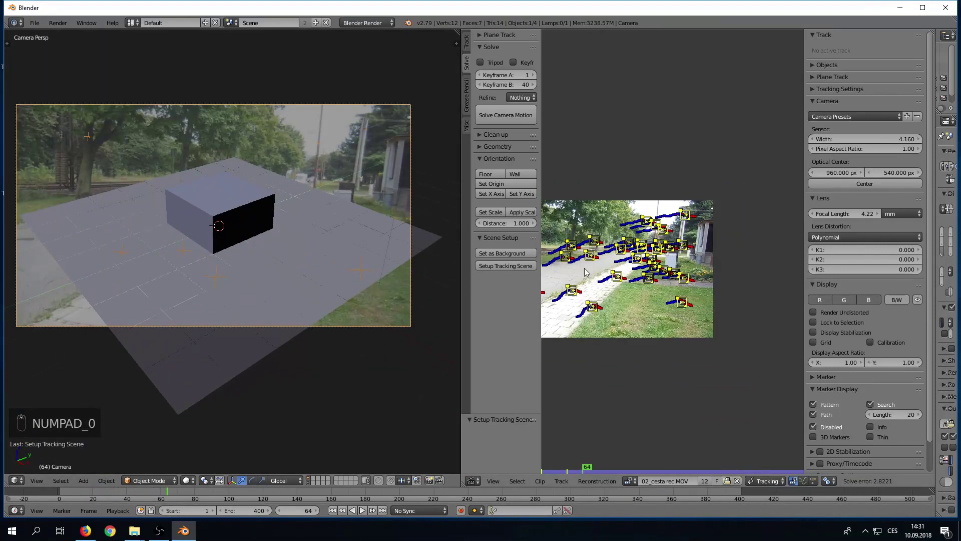
key("a")
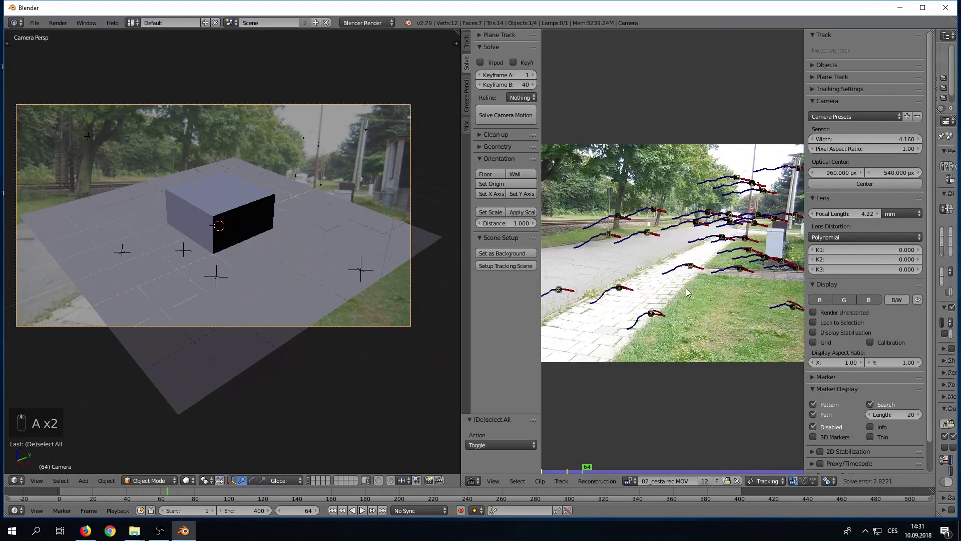
Step: Pick three markers on the paving, with Track.018 active, then refit the footage
left_click_drag(640, 328, 703, 251)
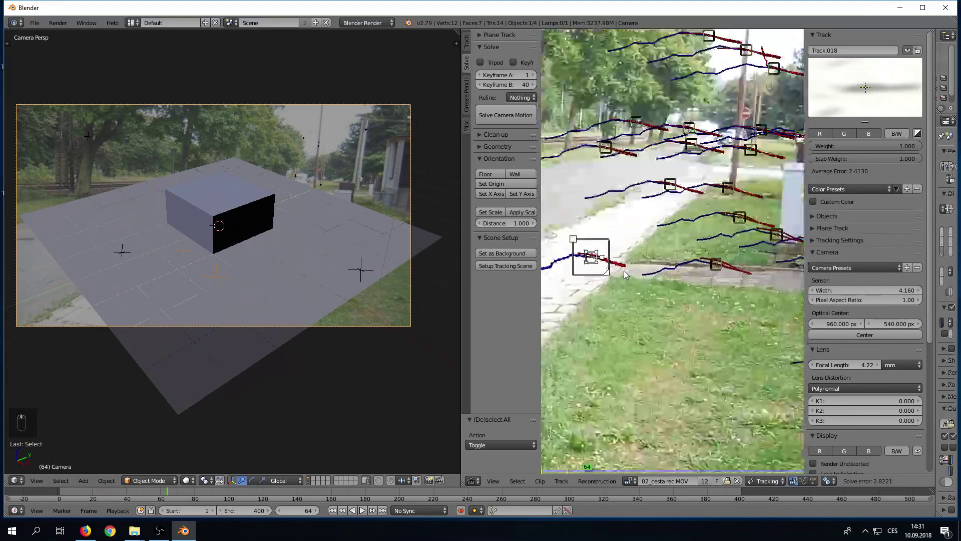
left_click_drag(599, 261, 611, 290)
middle_click(611, 289)
key("a")
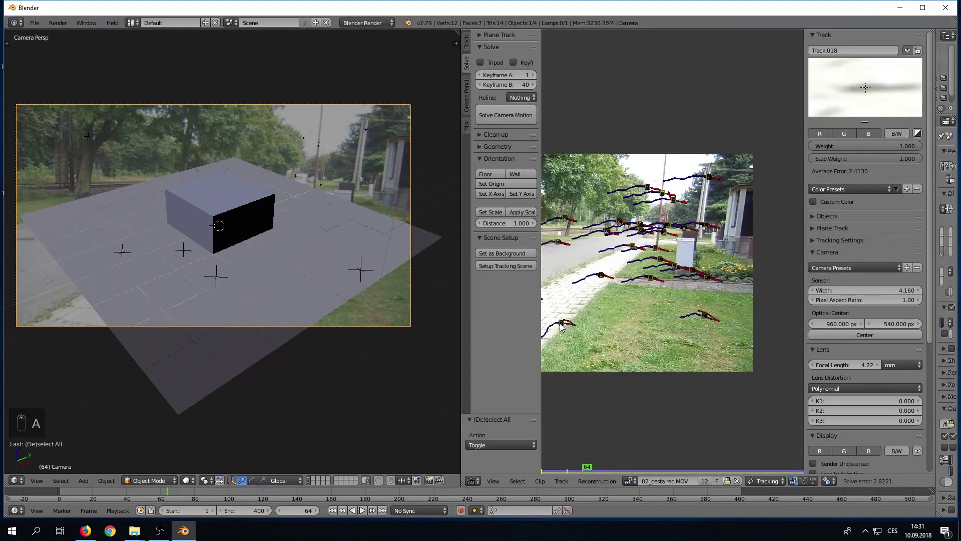
Step: Set the floor orientation from the three chosen paving tracks
left_click_drag(564, 328, 723, 263)
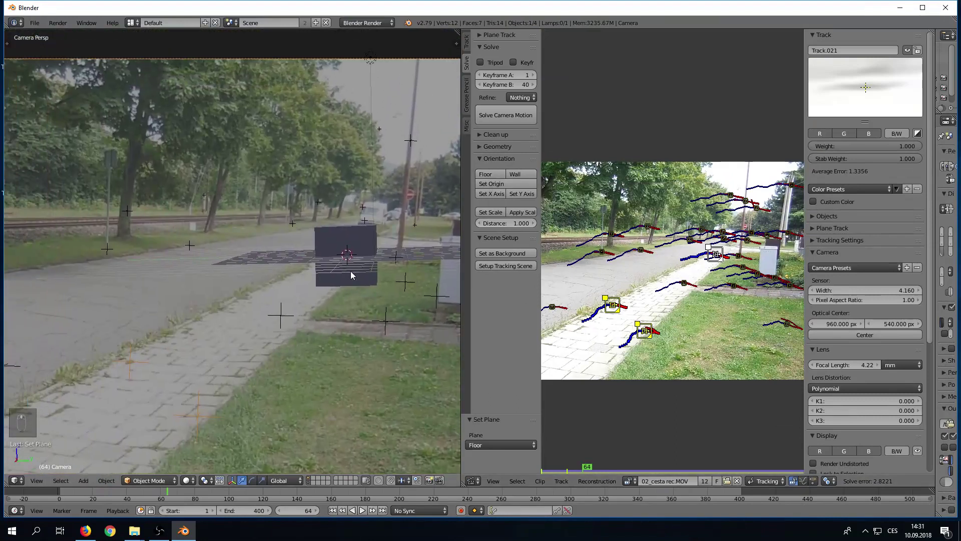
left_click_drag(256, 281, 316, 250)
Step: From top orthographic view, rotate the whole tracked scene 90 degrees and reposition it
key("KP_7")
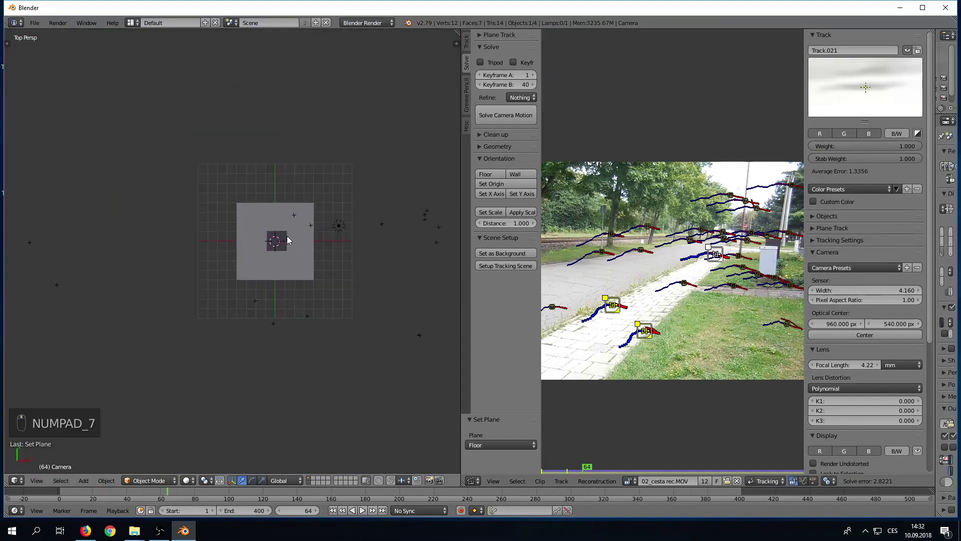
key("KP_5")
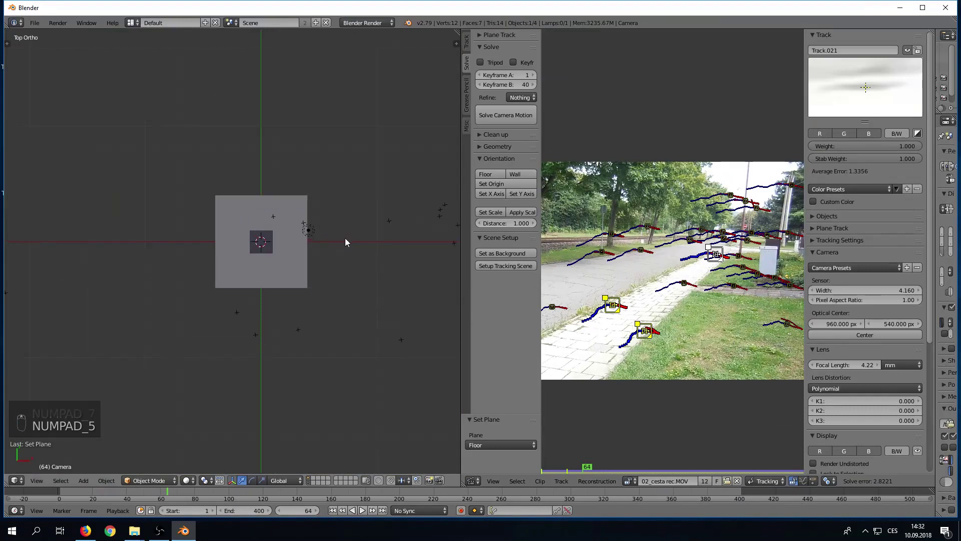
key("a")
key("a")
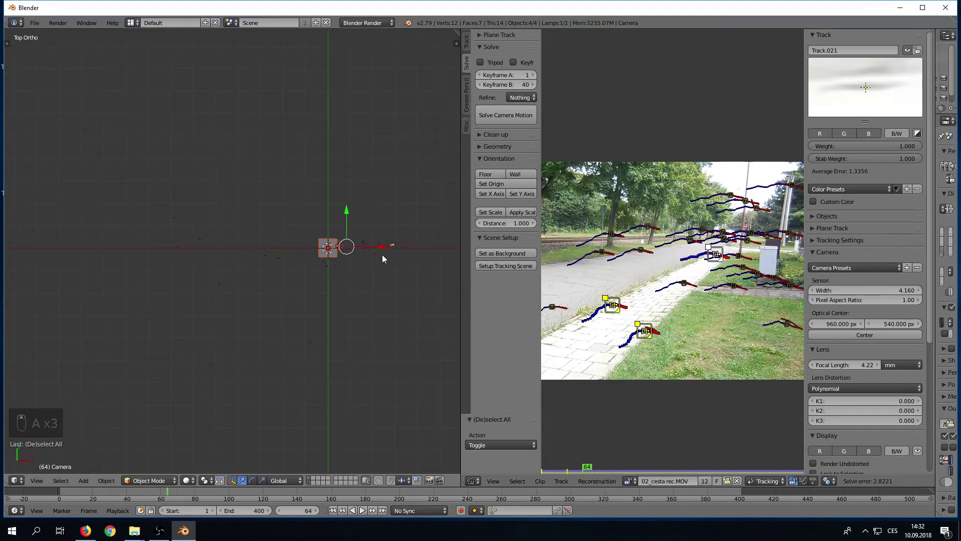
key("r")
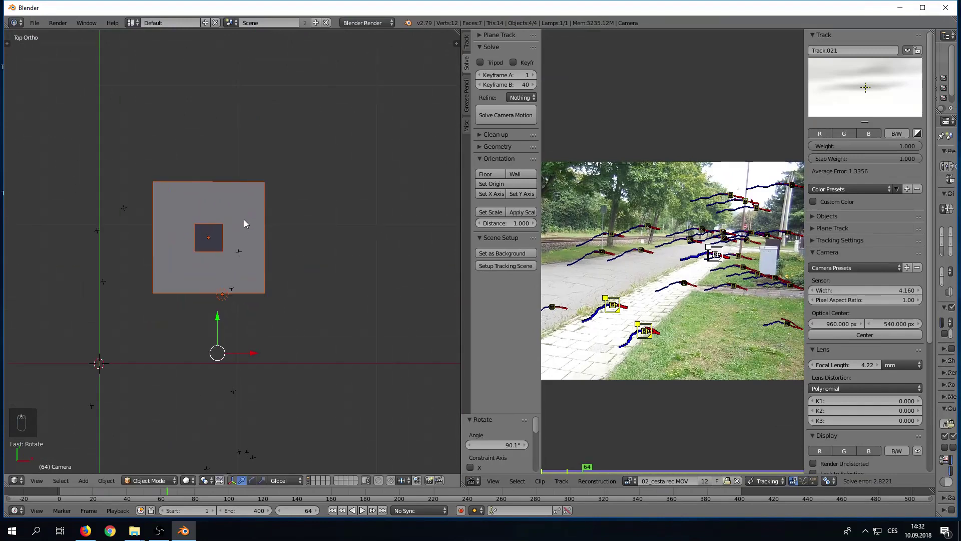
key("g")
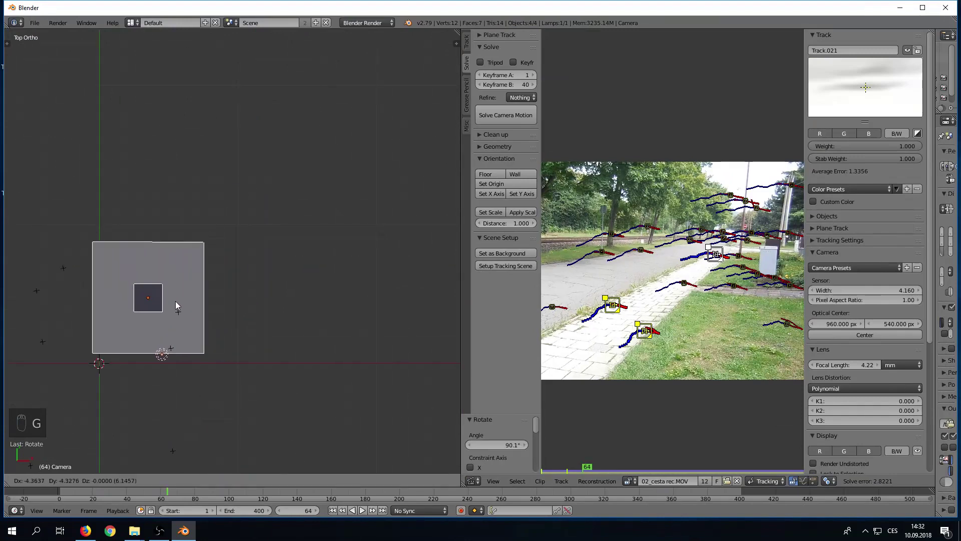
left_click_drag(145, 356, 699, 254)
left_click_drag(698, 253, 659, 296)
Step: Through the solved camera, make a single road track the scene origin
key("a")
middle_click(705, 253)
left_click_drag(705, 253, 494, 187)
left_click_drag(494, 187, 262, 278)
Step: Reframe the camera view and make the Ground plane the active object
key("KP_0")
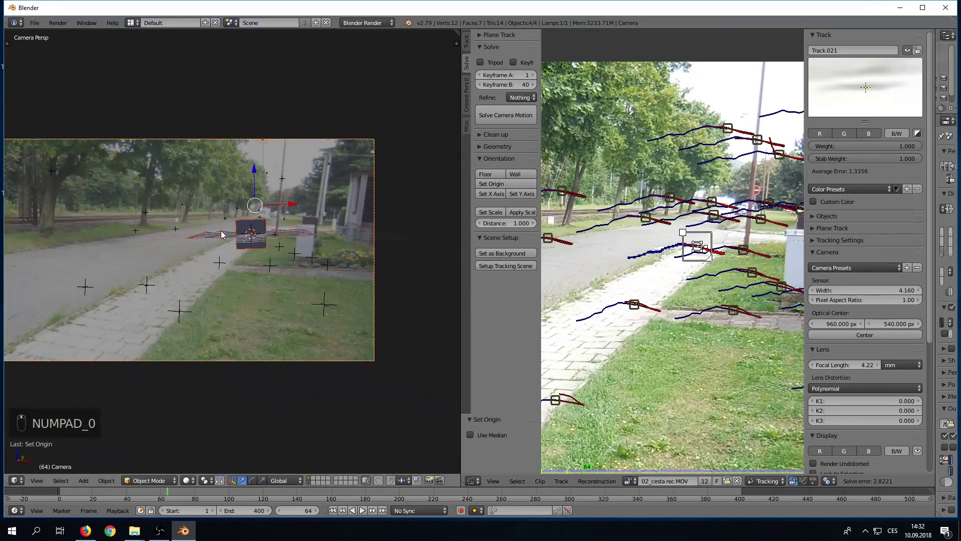
left_click_drag(219, 238, 283, 223)
left_click_drag(250, 228, 350, 488)
middle_click(283, 226)
middle_click(271, 230)
left_click_drag(222, 241, 391, 251)
middle_click(391, 252)
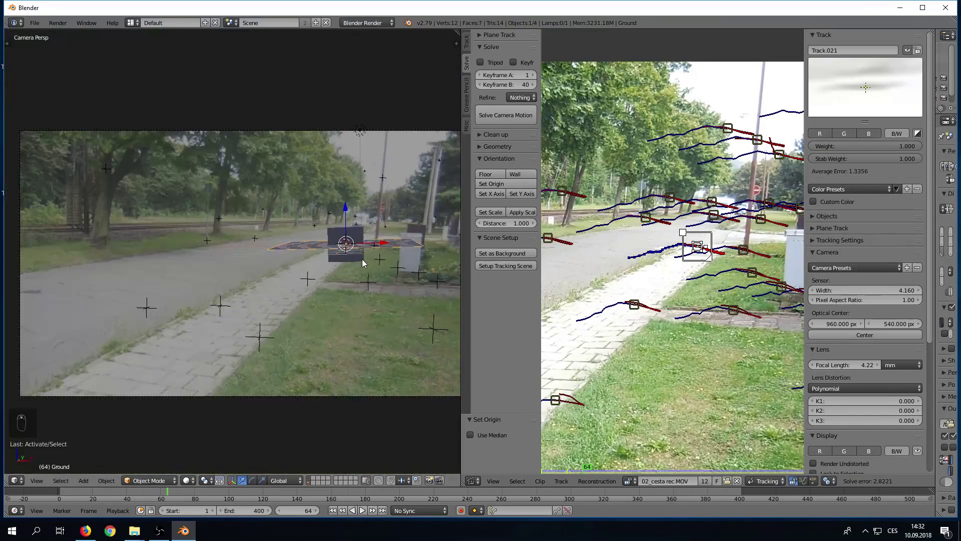
Step: Scale the ground plane to about 0.216 so it fits the road
left_click_drag(316, 211, 223, 264)
key("s")
key("s")
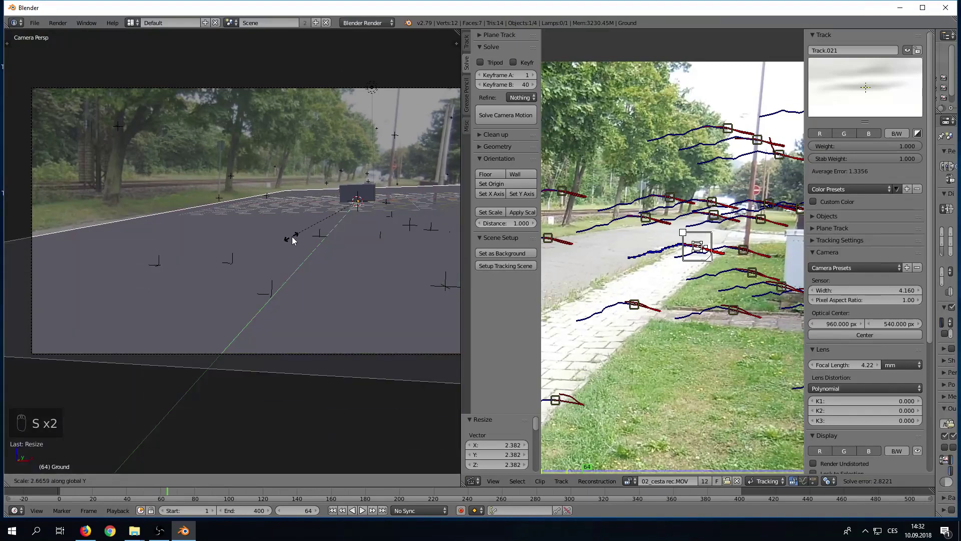
key("s")
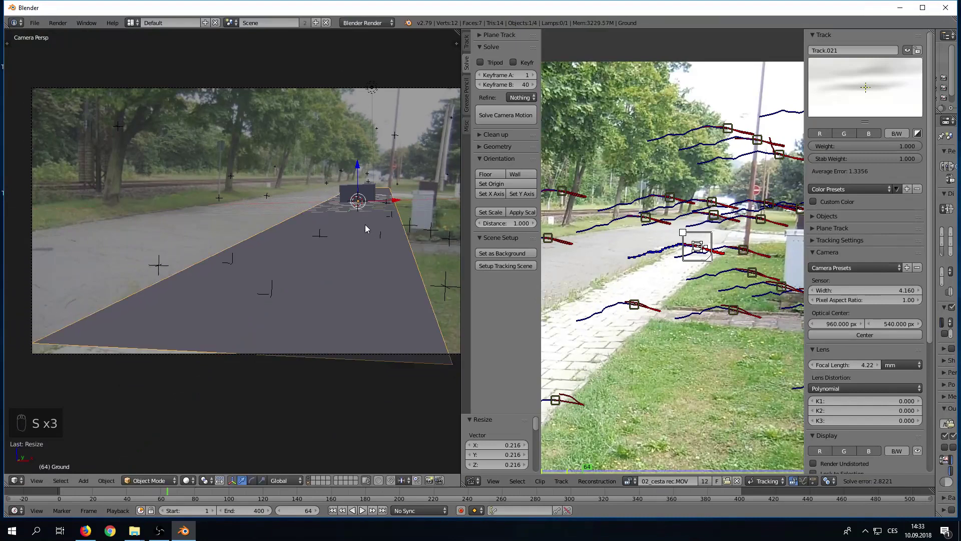
Step: Scrub the footage to frame 68 to check the plane stays on the paving
left_click_drag(371, 239, 127, 434)
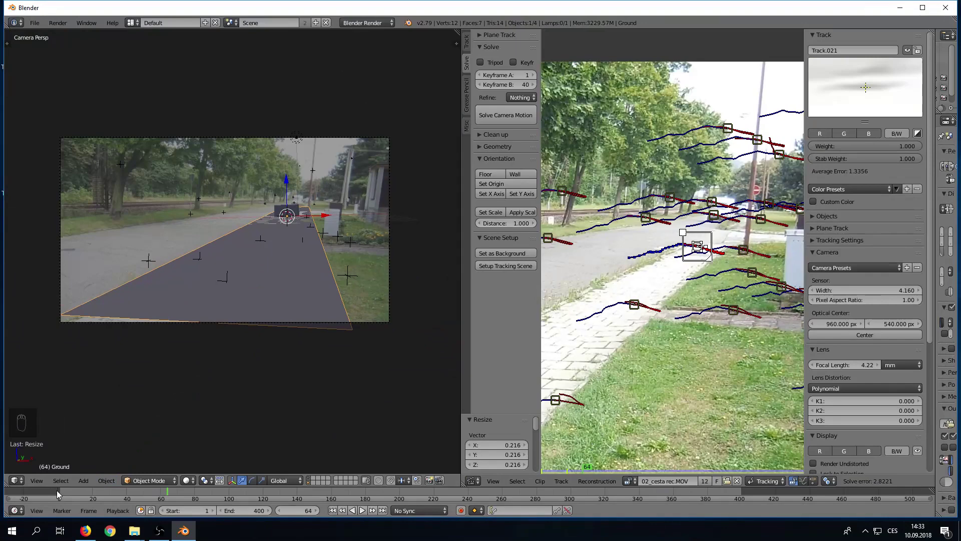
left_click(68, 495)
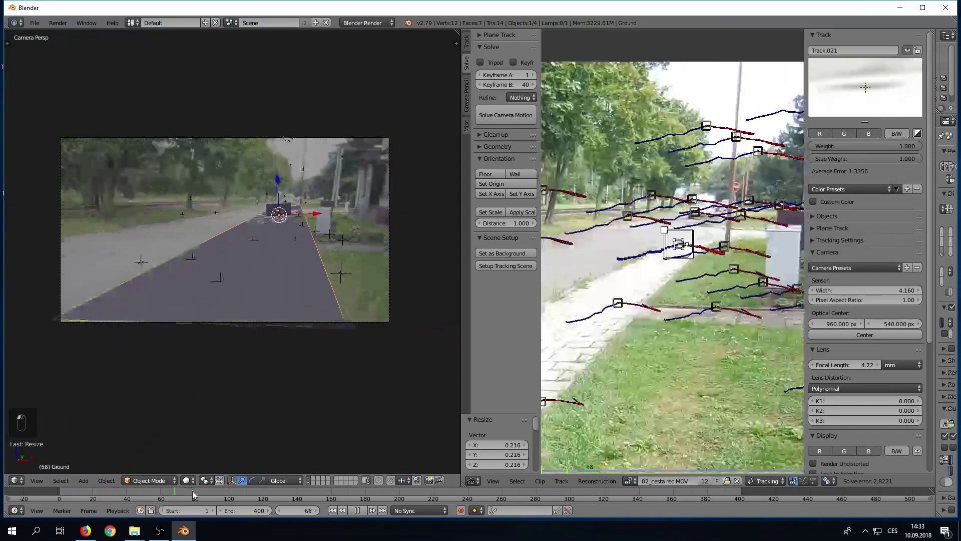